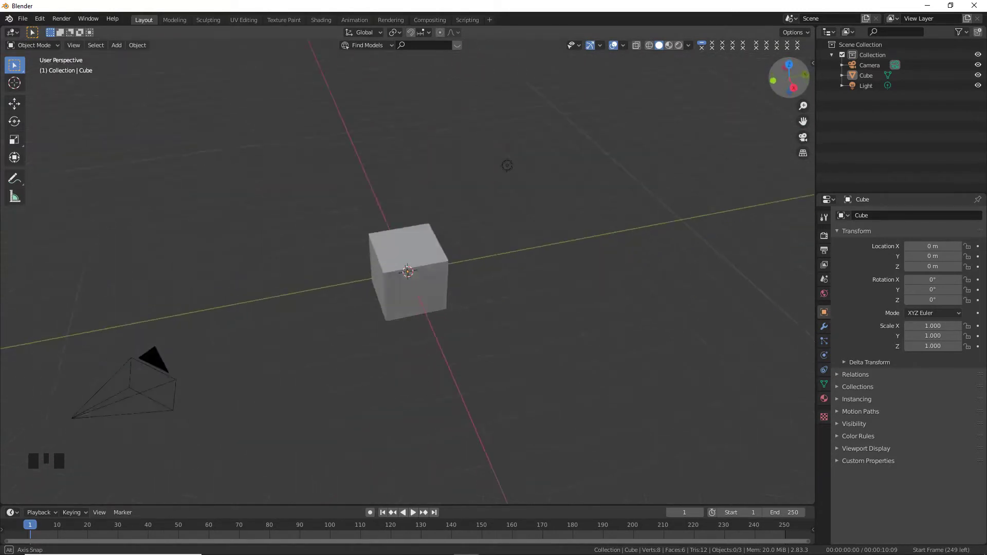
# Delete the default cube from top orthographic view, leaving only camera and light.
pyautogui.click(422, 263)
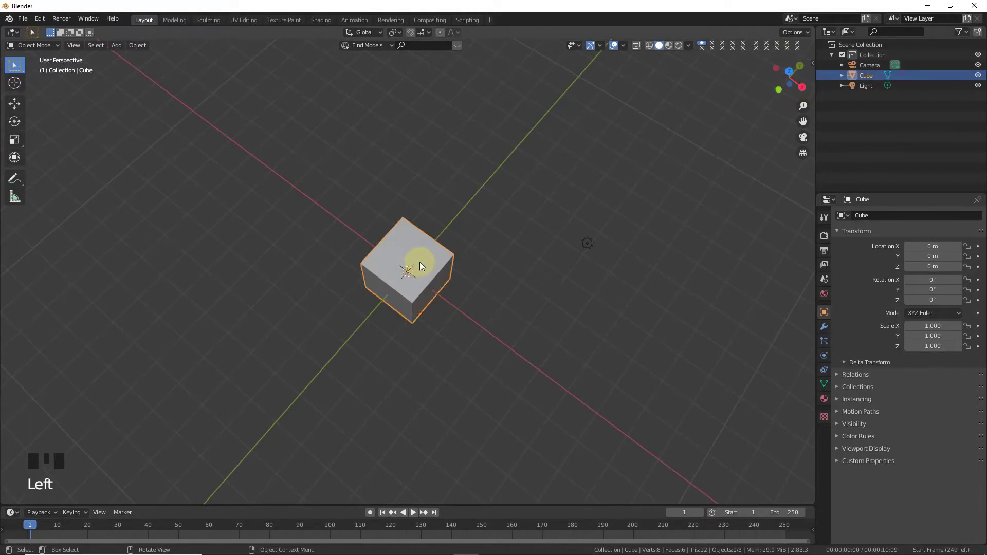
pyautogui.press('KP_7')
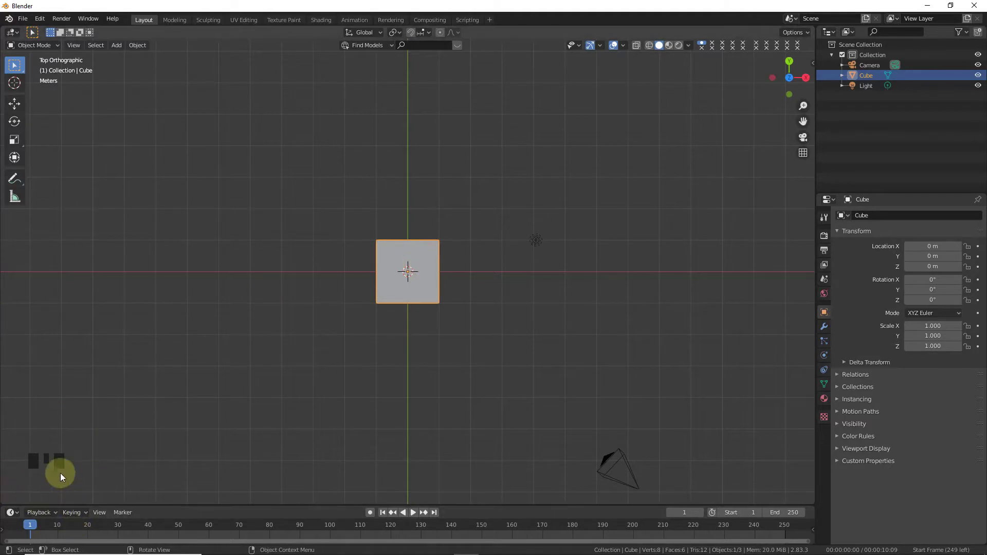
pyautogui.press('Delete')
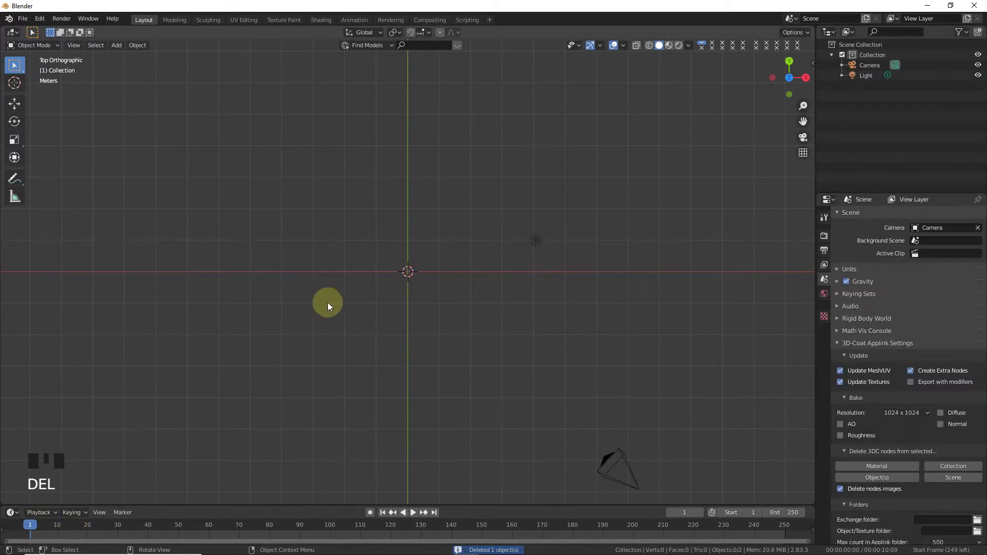
# Load the Flash logo reference image, add a cube scaled to 0.72 and enable X-ray so it shows through.
pyautogui.press('shift+a')
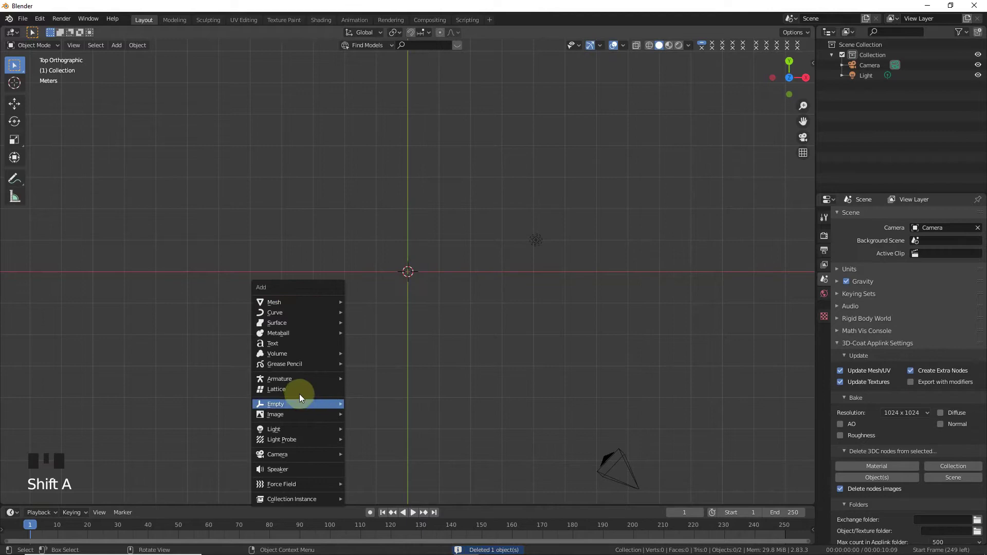
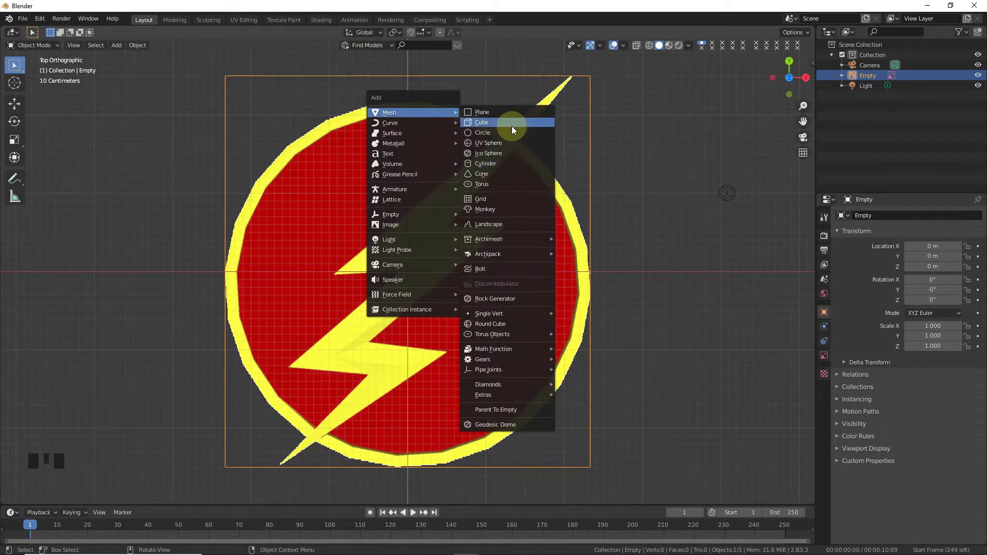
pyautogui.press('s')
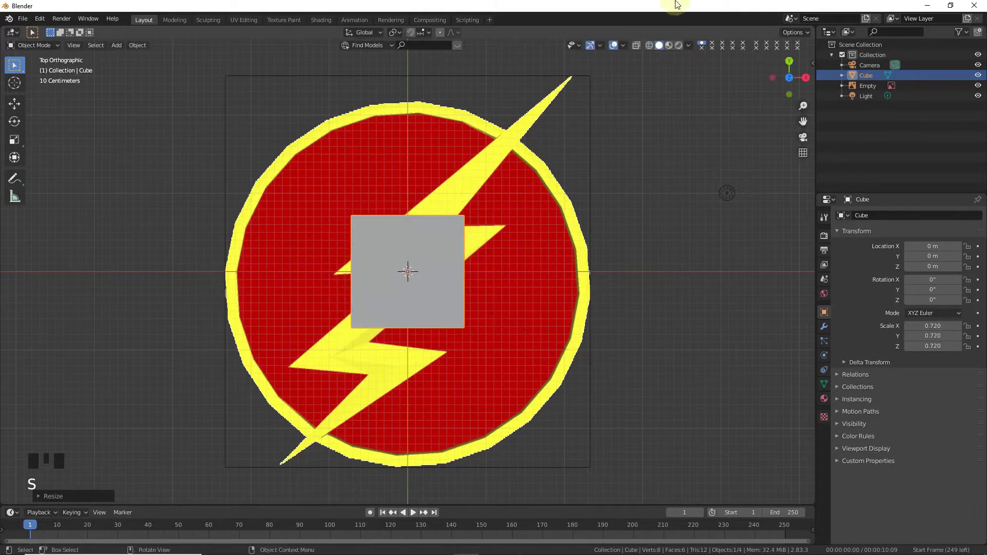
pyautogui.moveTo(639, 47); pyautogui.dragTo(530, 259)
pyautogui.scroll(3)
pyautogui.scroll(3)
pyautogui.click(654, 45)
# In Edit Mode, move the cube's edges onto the bolt's upper notch and frame the upper spike.
pyautogui.press('Tab')
pyautogui.click(670, 207)
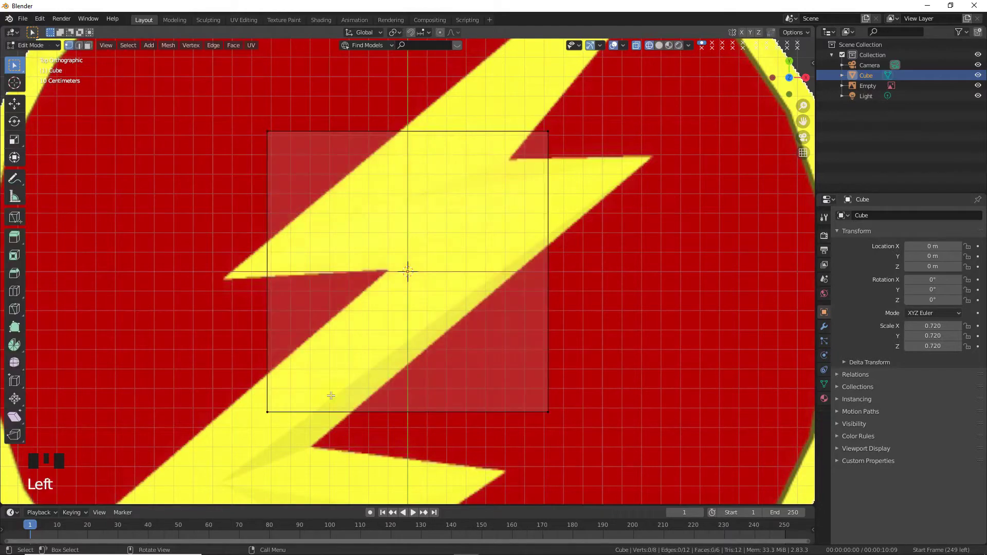
pyautogui.press('b')
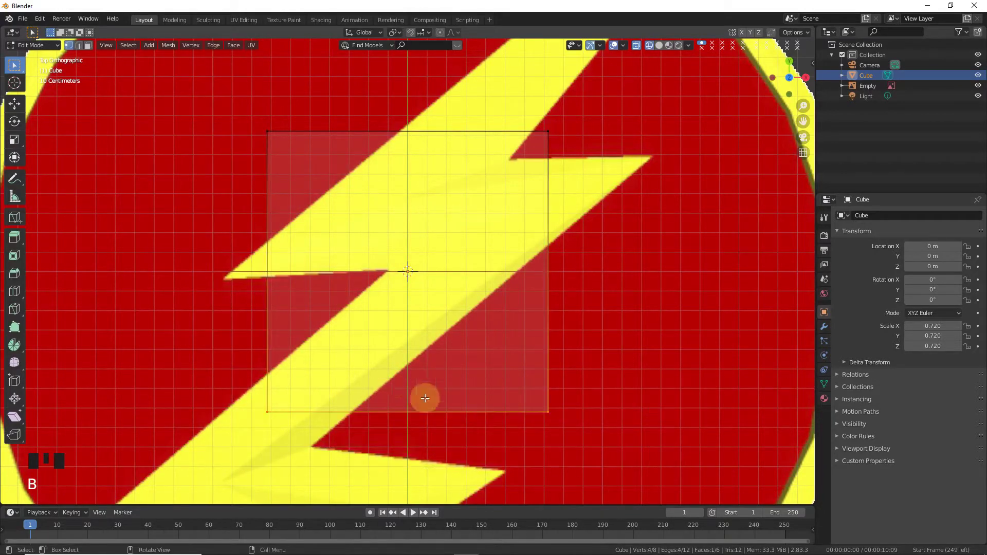
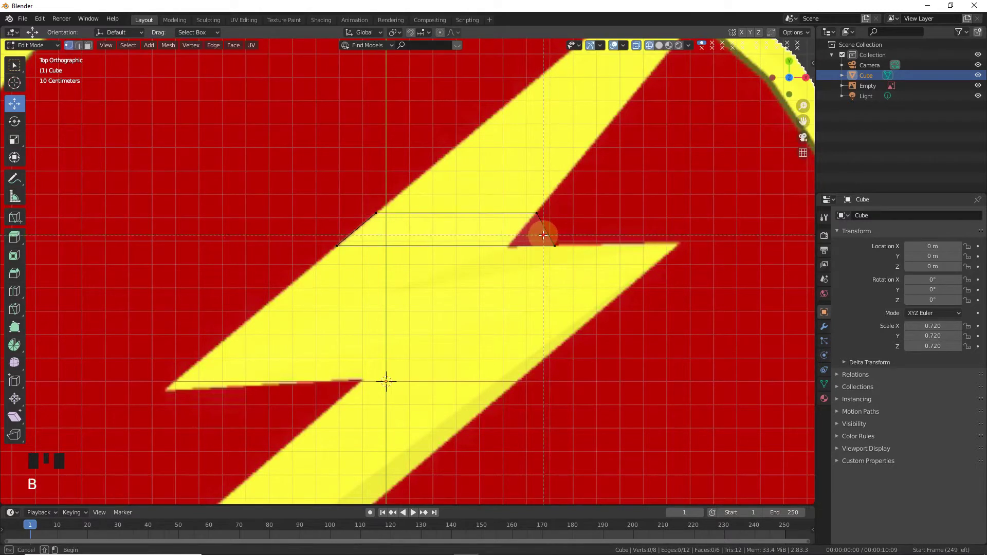
pyautogui.click(581, 243)
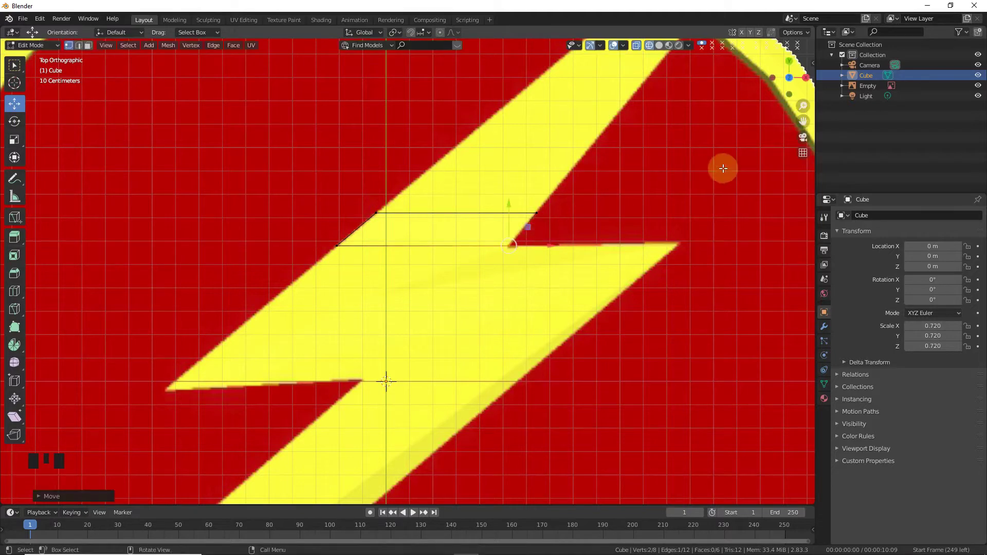
pyautogui.moveTo(805, 115); pyautogui.dragTo(427, 194)
pyautogui.scroll(-3)
pyautogui.click(337, 195)
# Box-select the notch-edge vertices and move them out toward the upper spike's tip.
pyautogui.press('b')
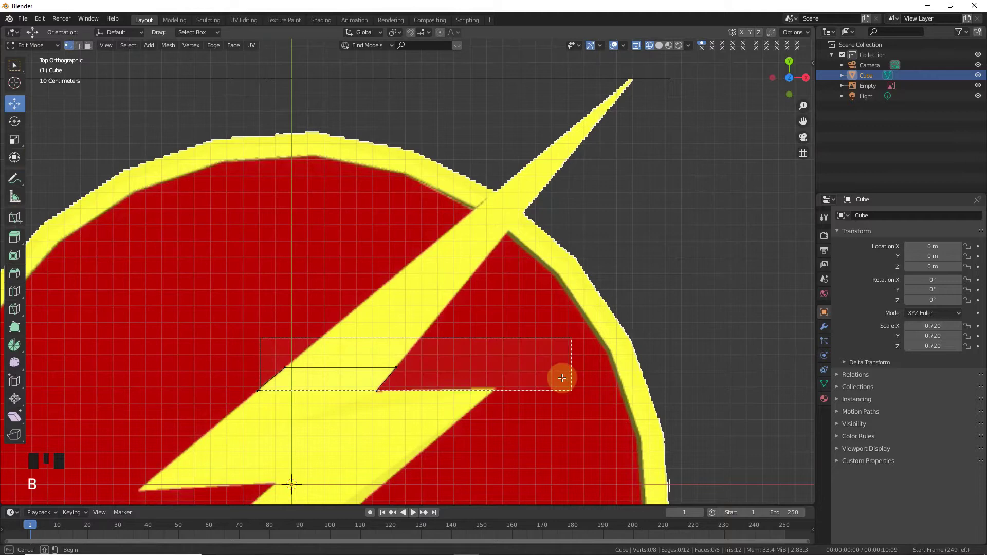
pyautogui.click(342, 328)
pyautogui.scroll(-3)
pyautogui.scroll(-3)
pyautogui.click(404, 88)
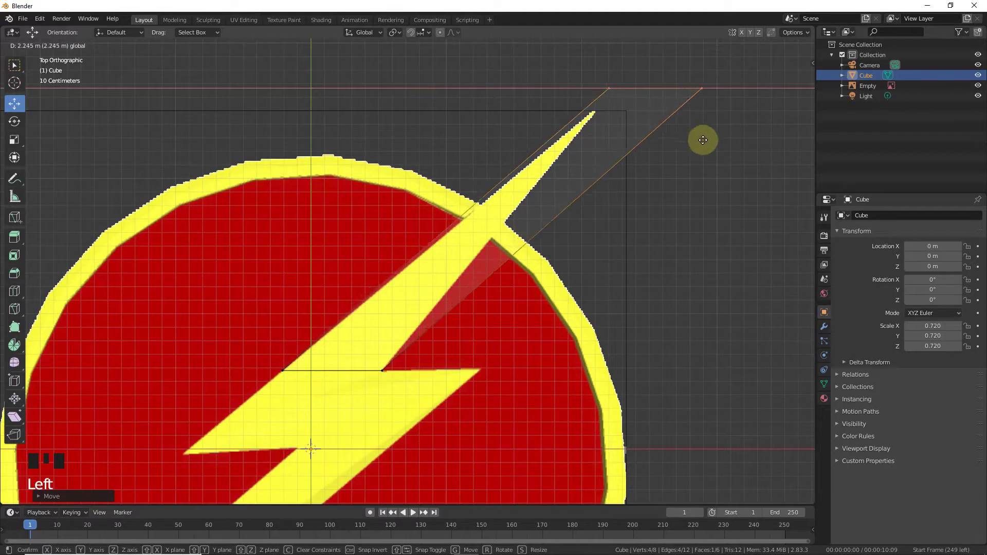
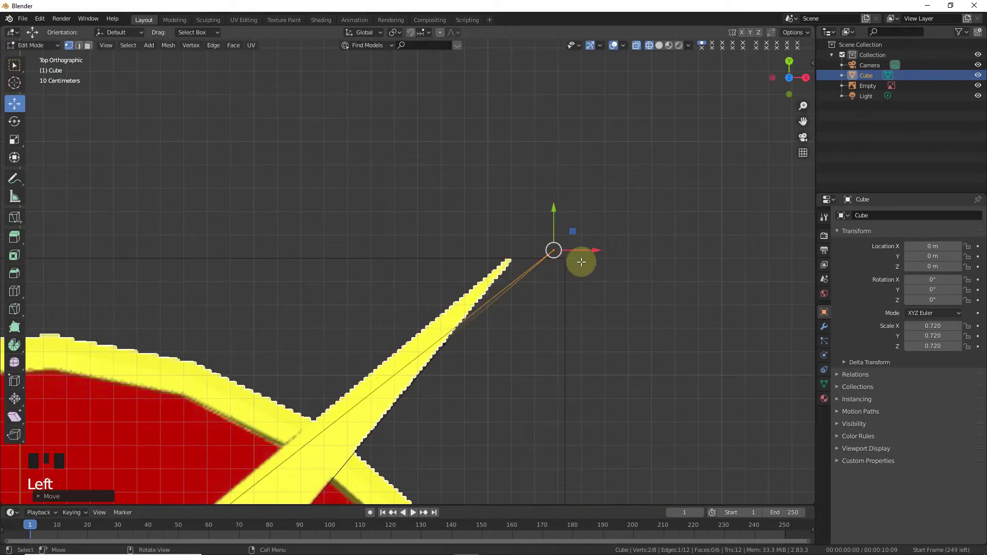
# Place individual vertices on the spike's point and outer edge, then return to Object Mode.
pyautogui.click(587, 247)
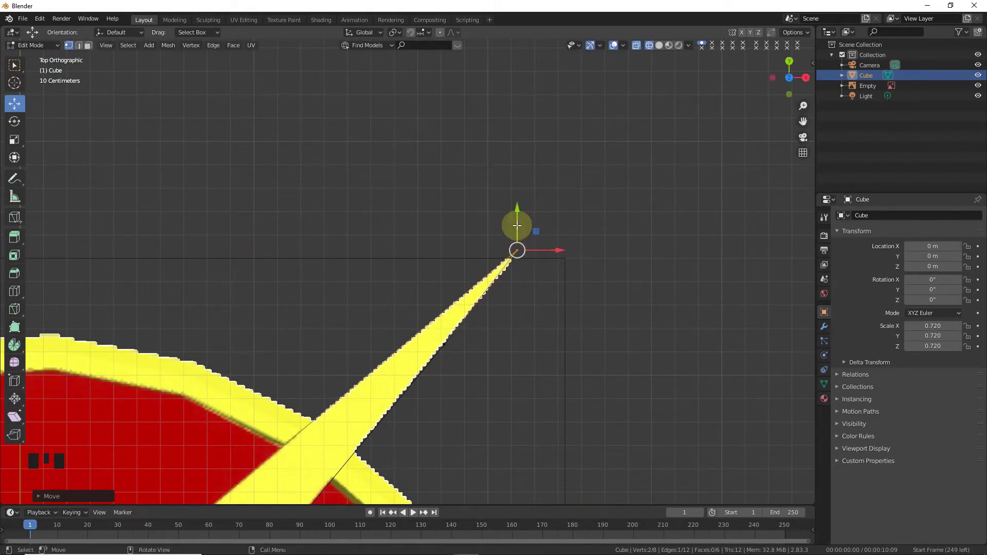
pyautogui.click(517, 224)
pyautogui.click(553, 254)
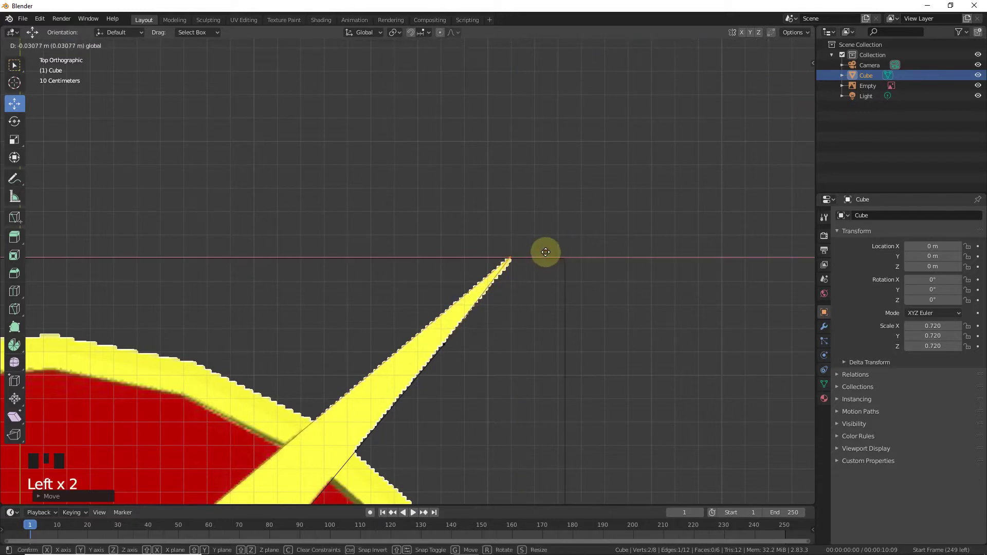
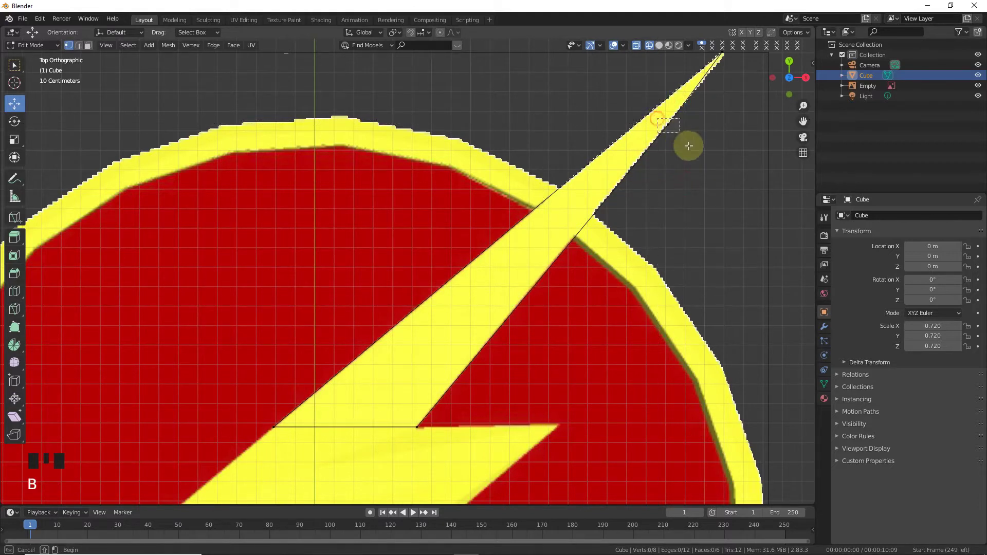
pyautogui.click(703, 122)
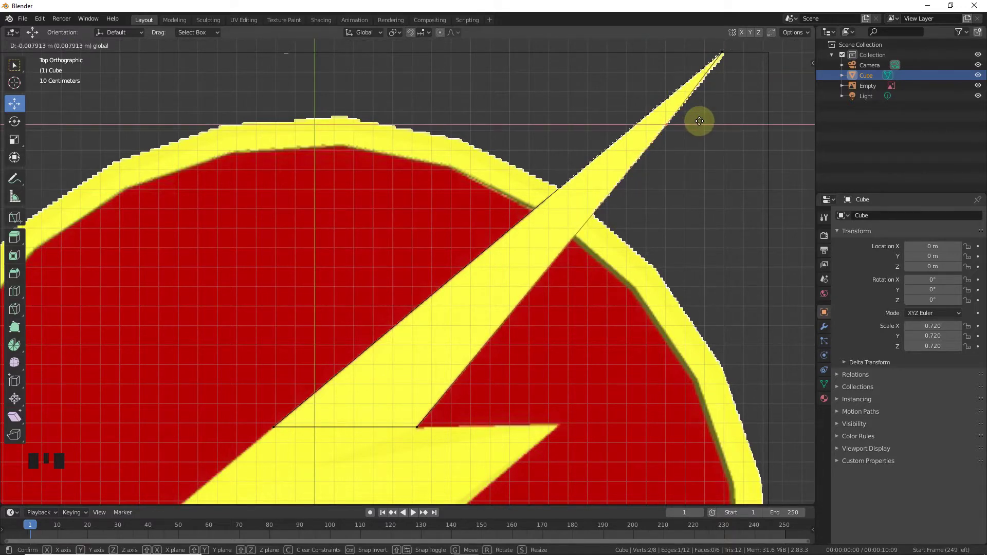
pyautogui.scroll(-3)
pyautogui.press('Tab')
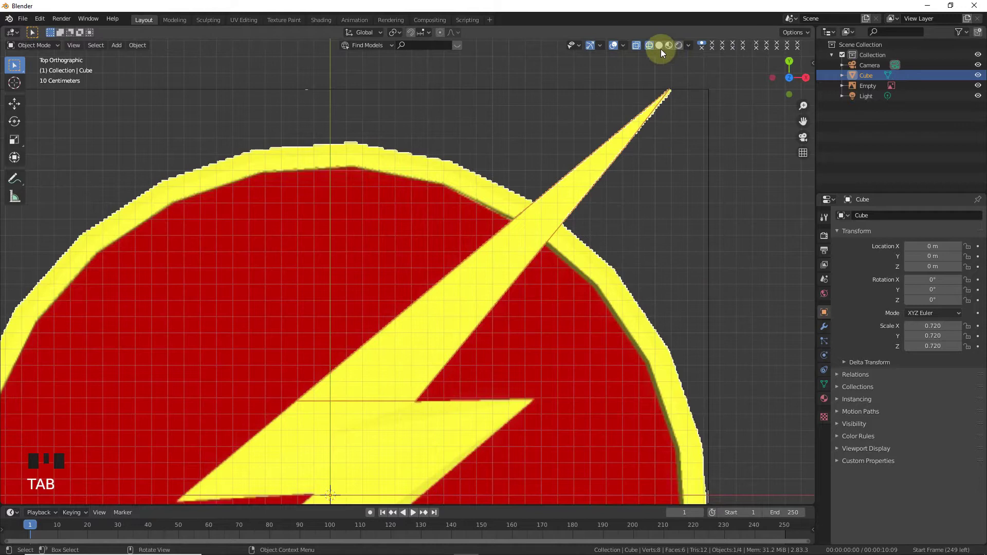
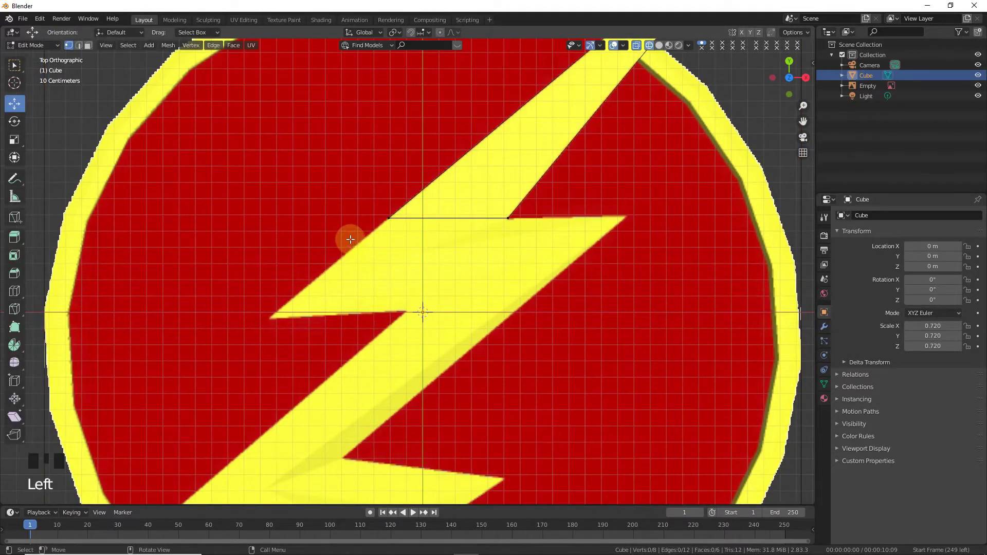
# Extrude the notch face downward and drop its corner vertex on the bolt's left point.
pyautogui.press('b')
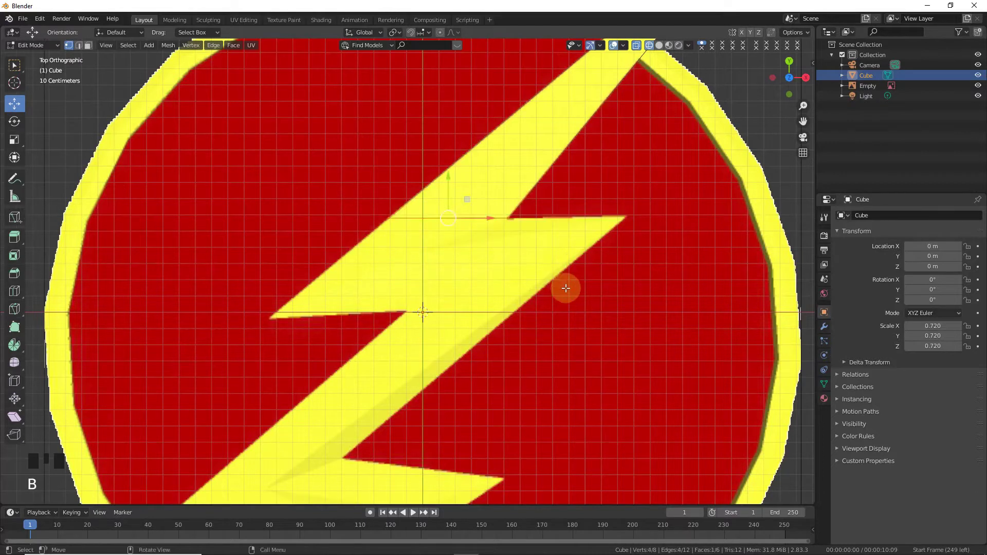
pyautogui.press('e')
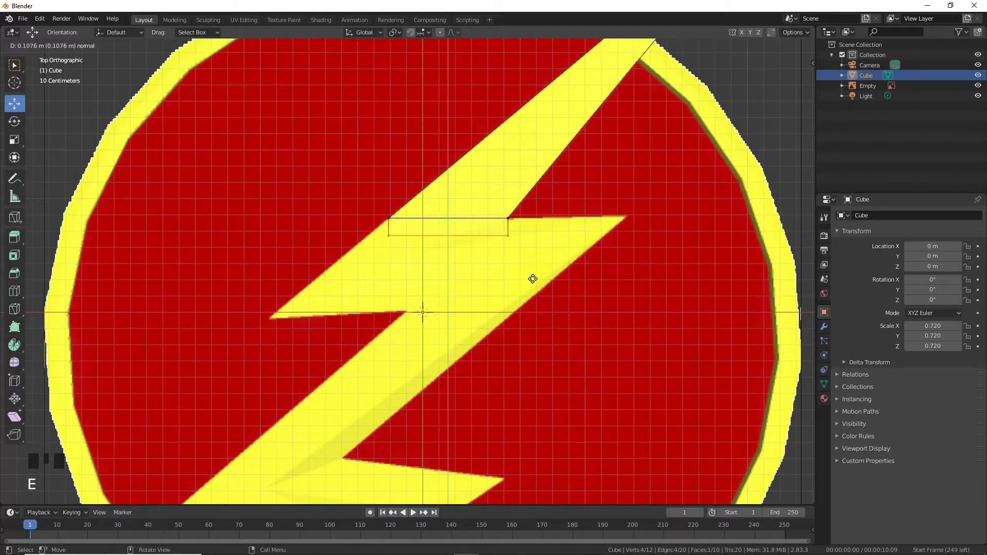
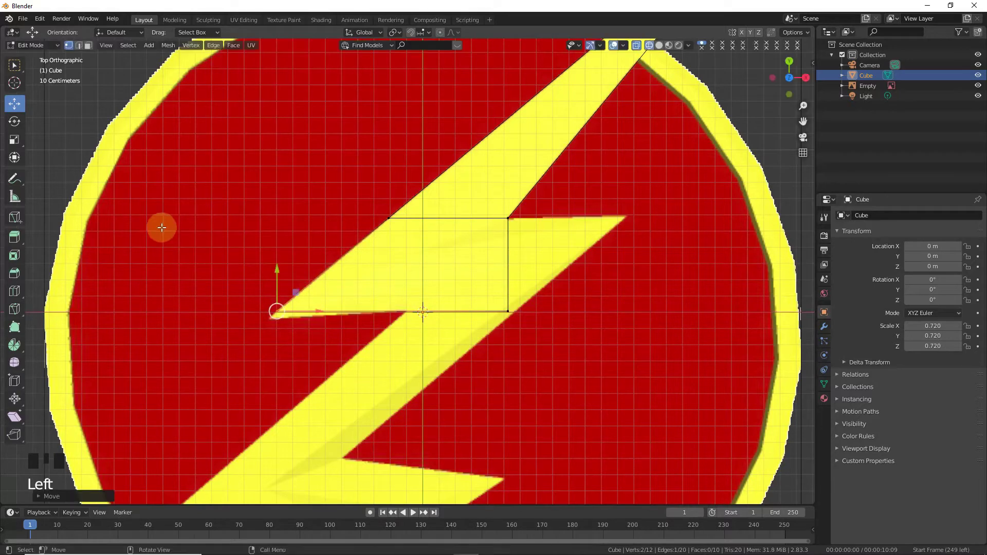
pyautogui.click(279, 278)
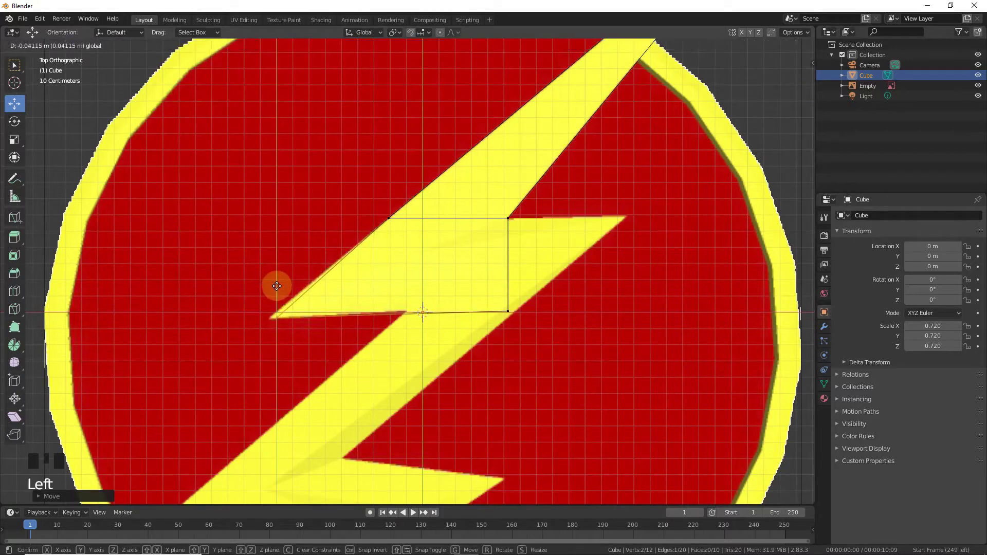
pyautogui.click(322, 319)
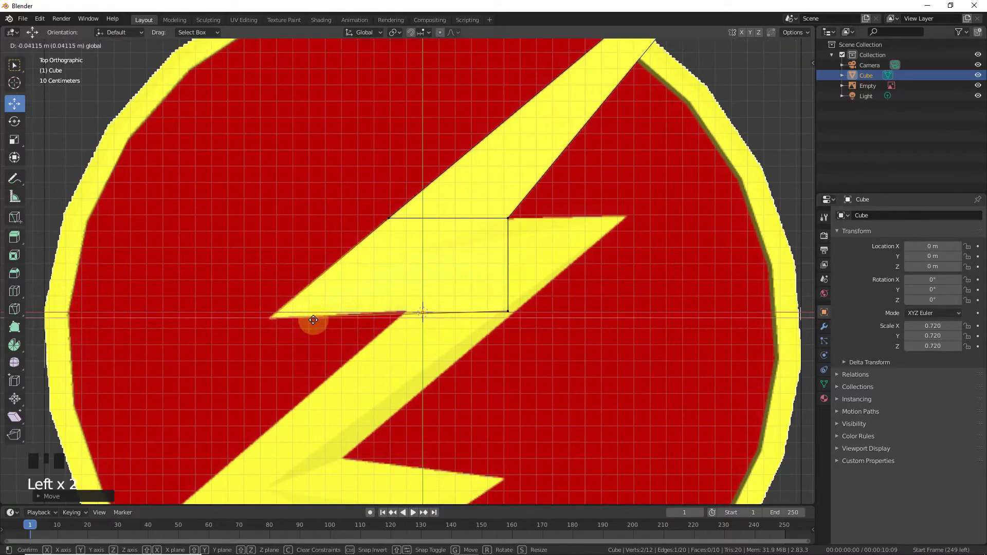
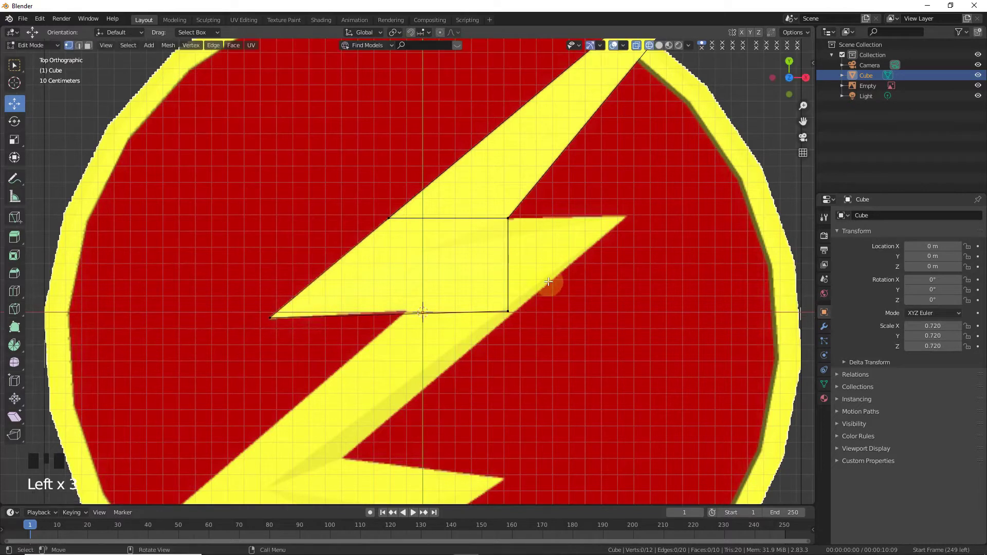
# Extrude a new face out to the right and select its outer corner.
pyautogui.press('b')
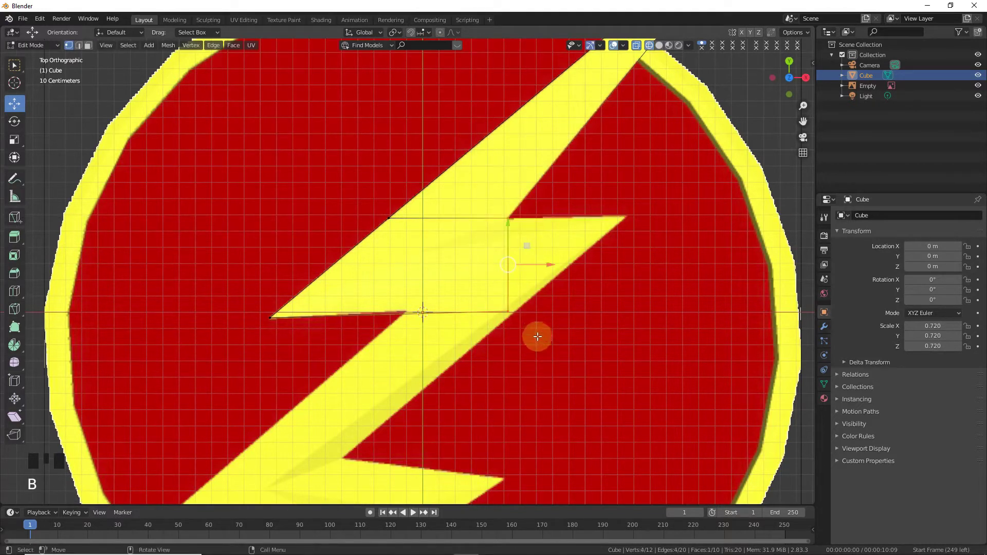
pyautogui.press('e')
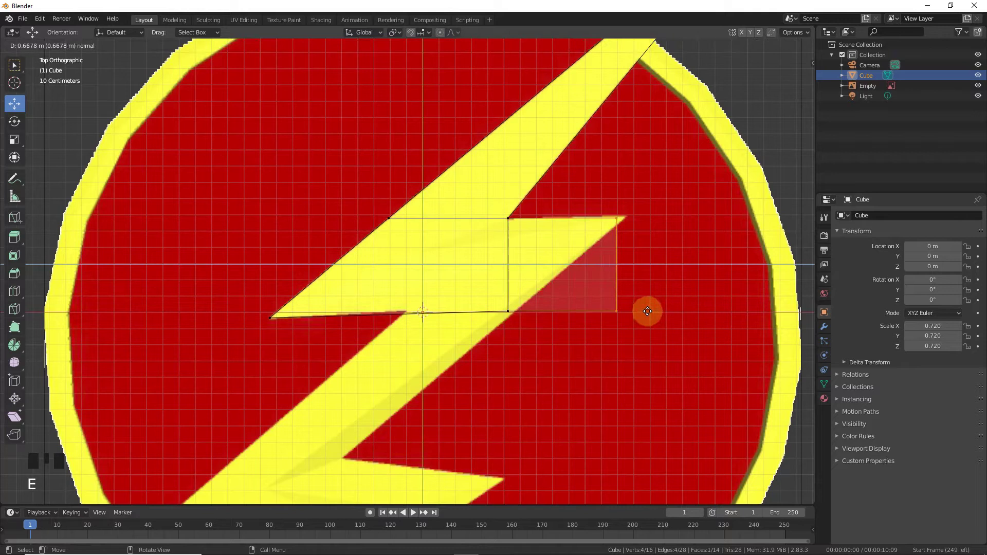
pyautogui.click(642, 332)
pyautogui.press('b')
pyautogui.click(624, 202)
pyautogui.click(655, 377)
# Snap the outer corner onto the bolt's right tip and the lower corner onto the bolt edge.
pyautogui.press('b')
pyautogui.moveTo(626, 285); pyautogui.dragTo(622, 234)
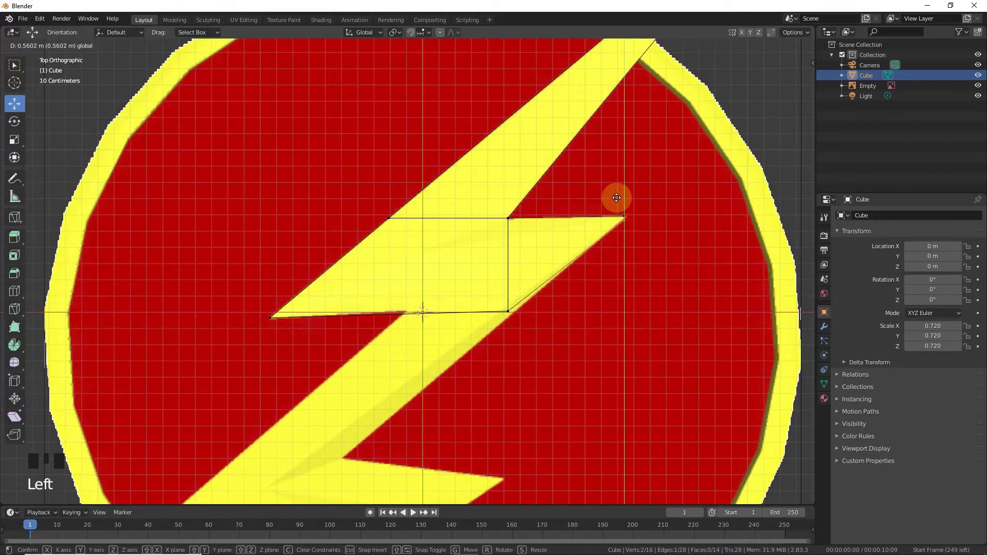
pyautogui.click(650, 221)
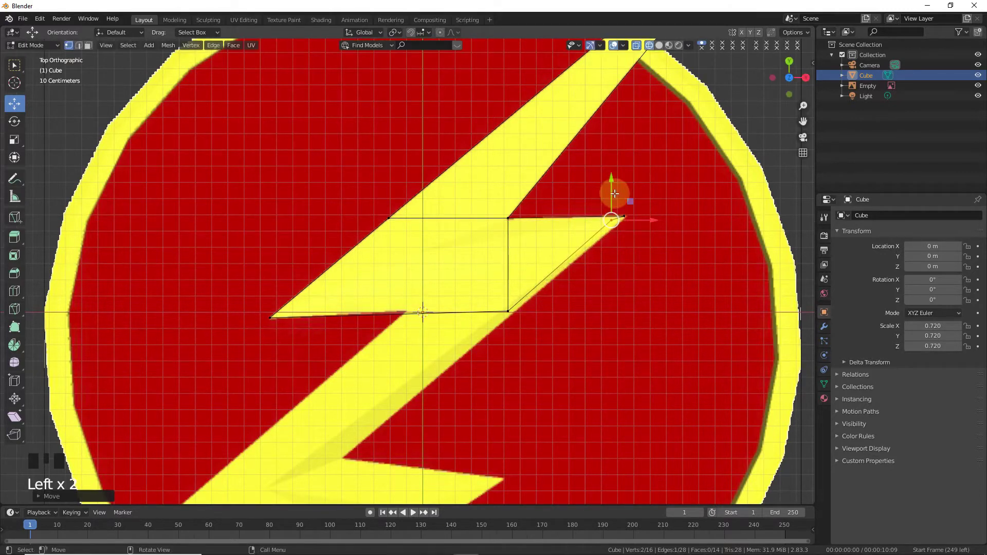
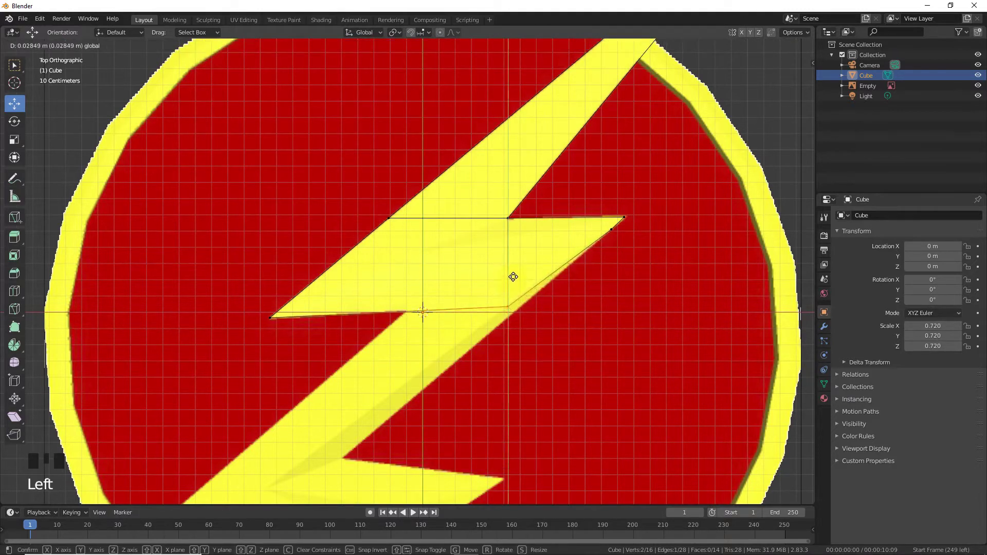
pyautogui.click(540, 304)
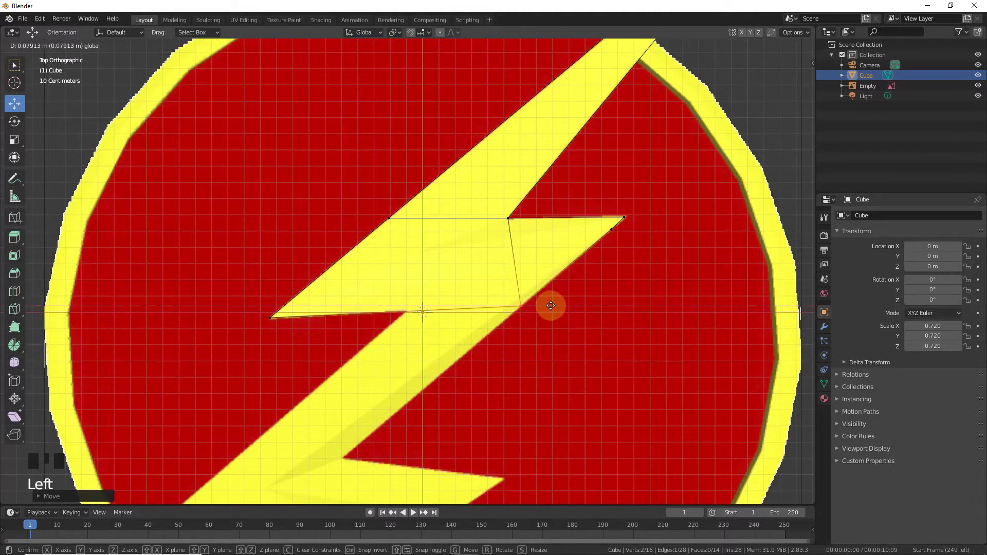
pyautogui.click(544, 348)
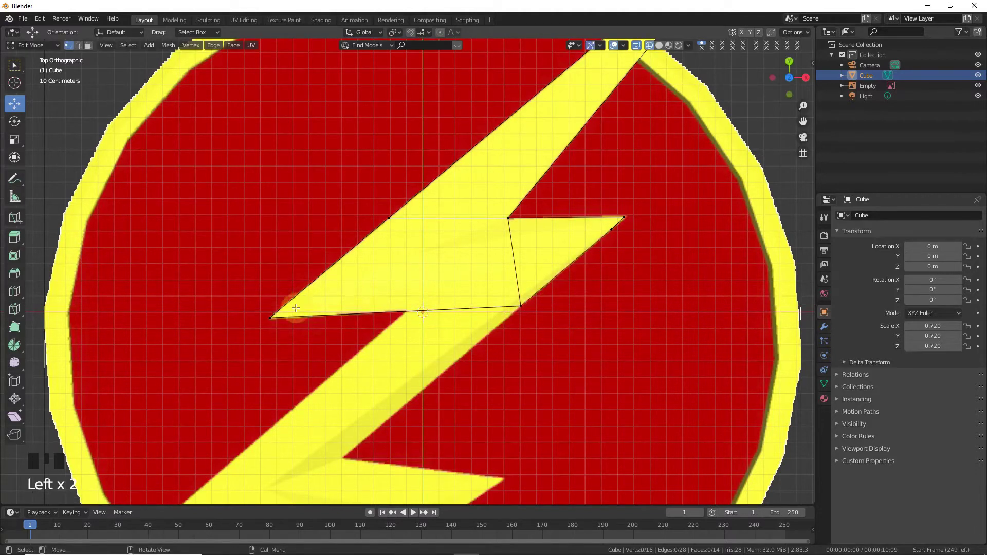
# Add a loop cut across the middle section and extrude the lower edge down the diagonal stroke to the lower notch.
pyautogui.press('ctrl+r')
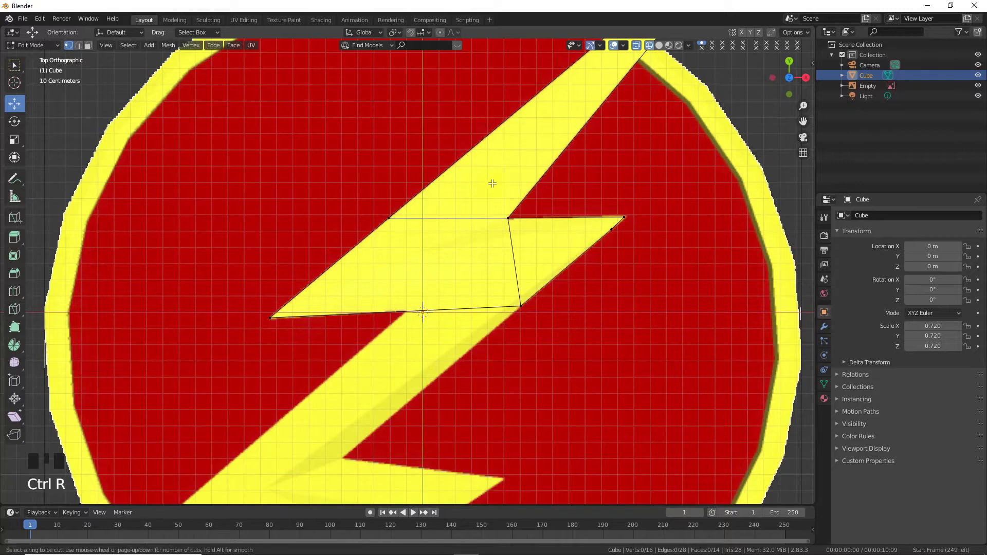
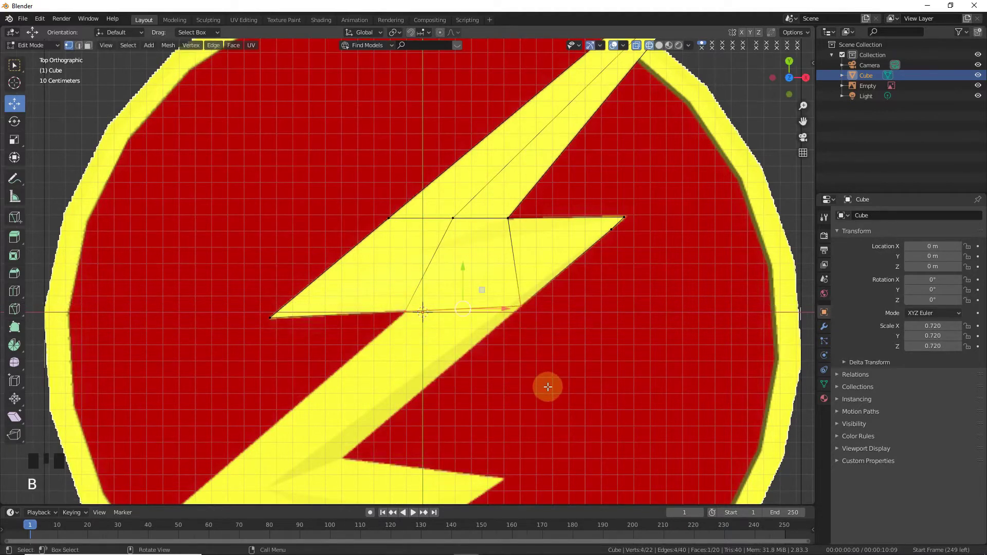
pyautogui.press('e')
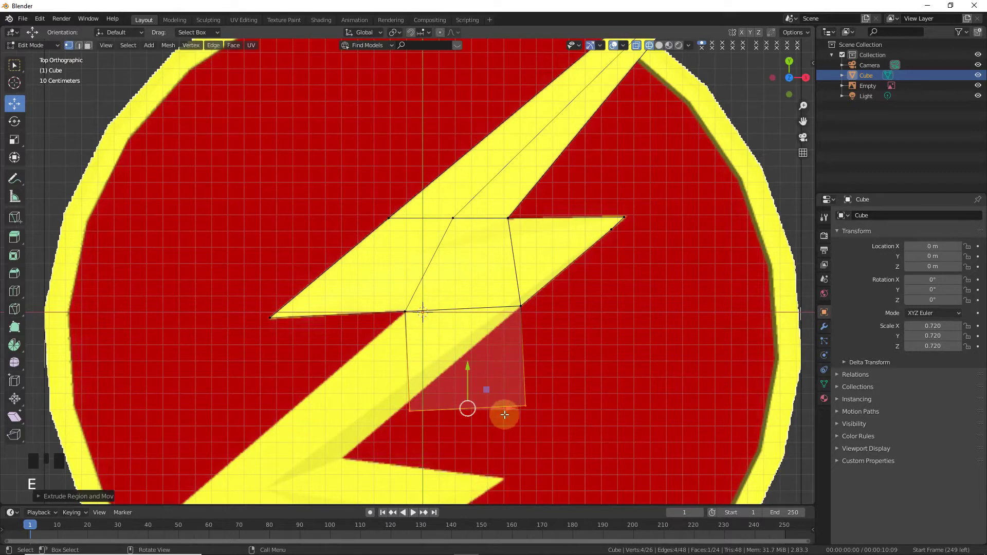
pyautogui.moveTo(509, 408); pyautogui.dragTo(481, 409)
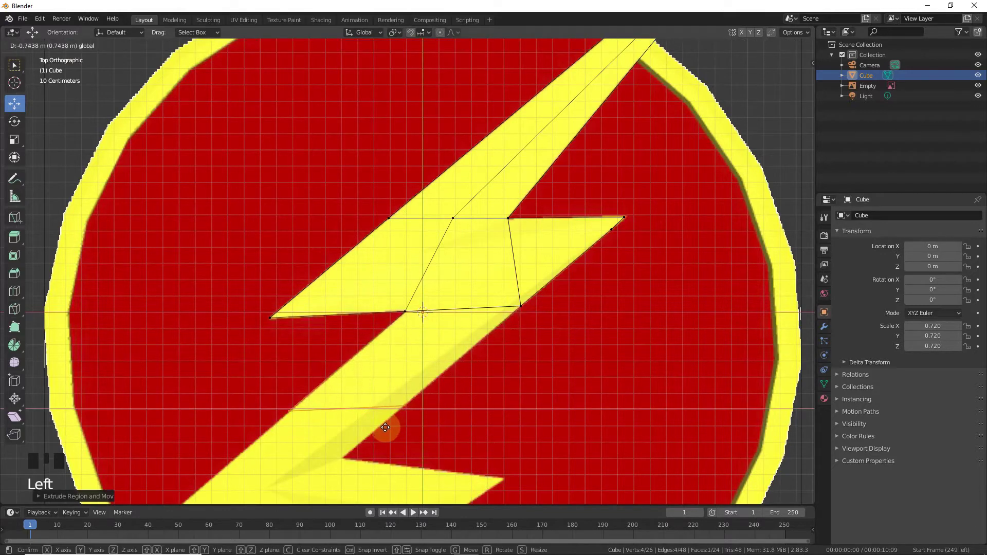
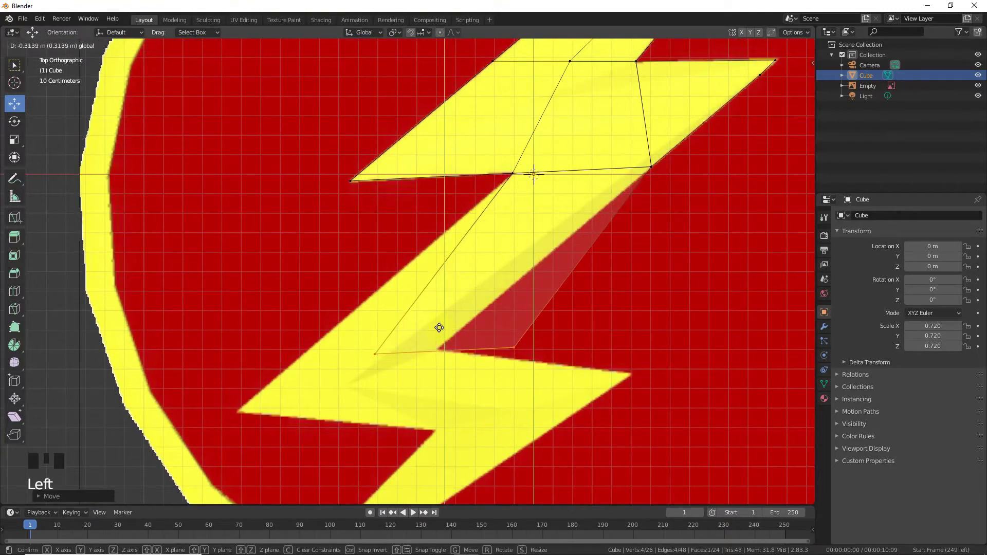
pyautogui.moveTo(483, 349); pyautogui.dragTo(442, 350)
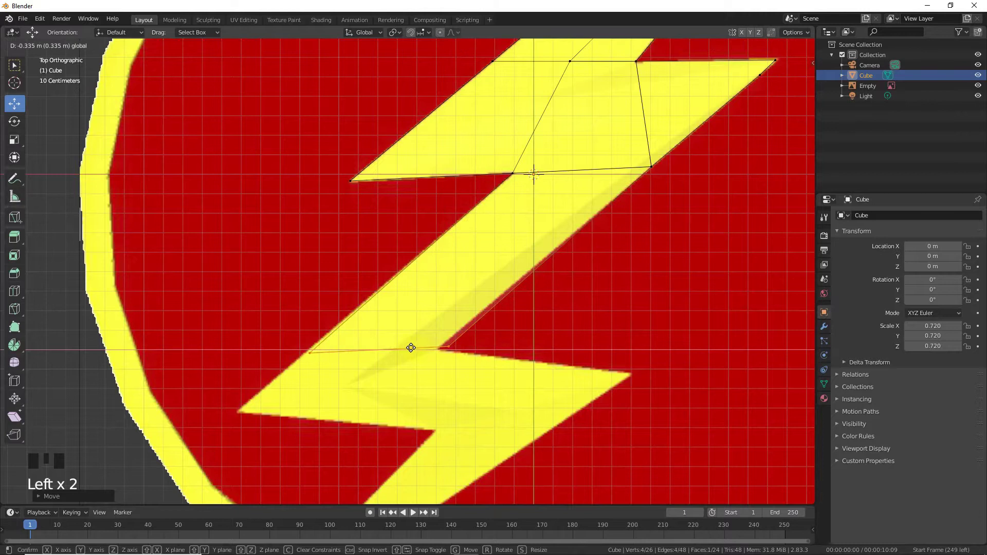
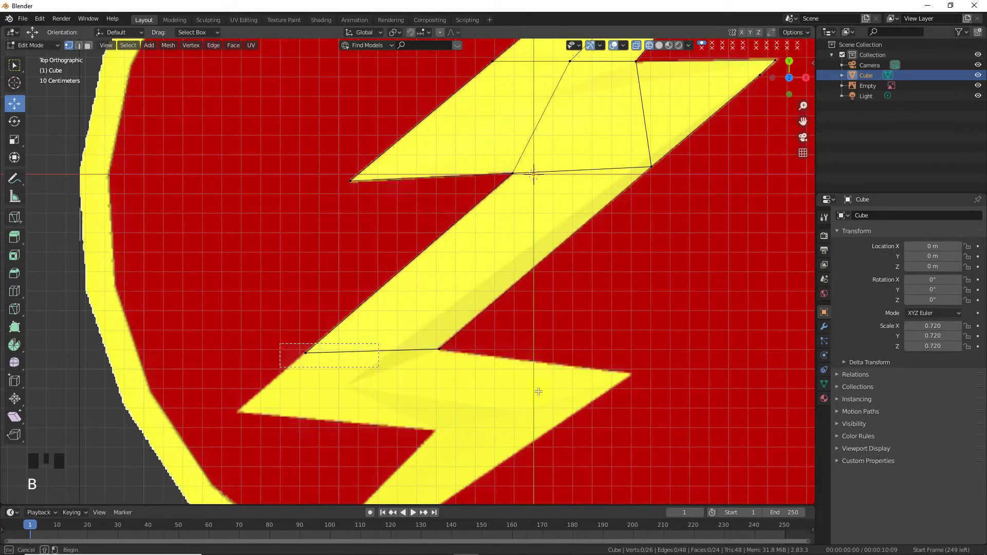
pyautogui.press('e')
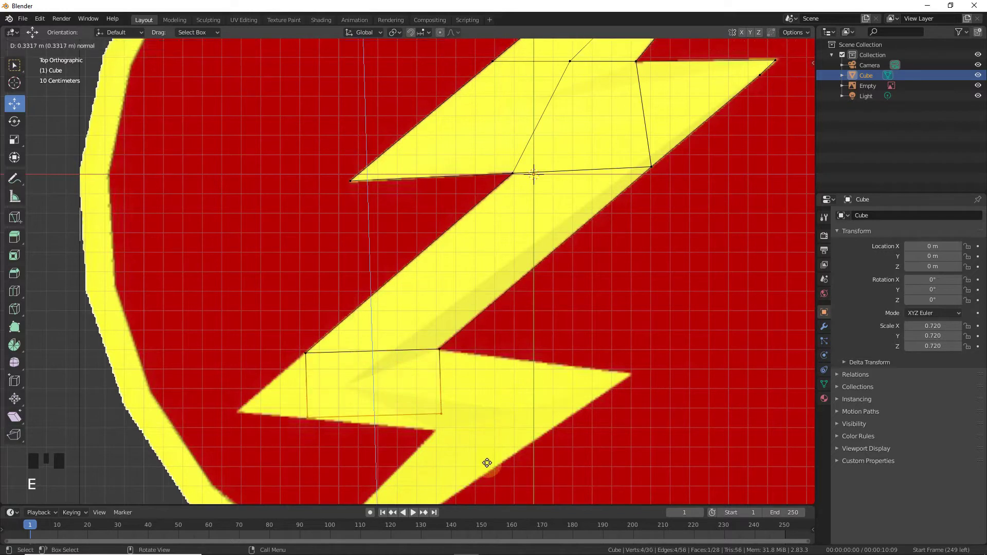
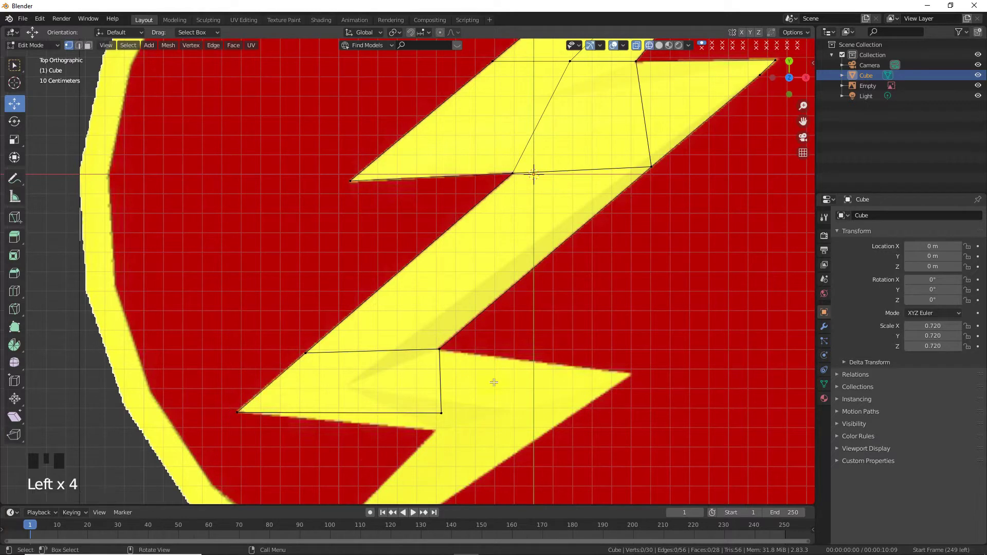
# Align the lower face's right edge to the bolt and extrude it toward the lower right tip.
pyautogui.press('b')
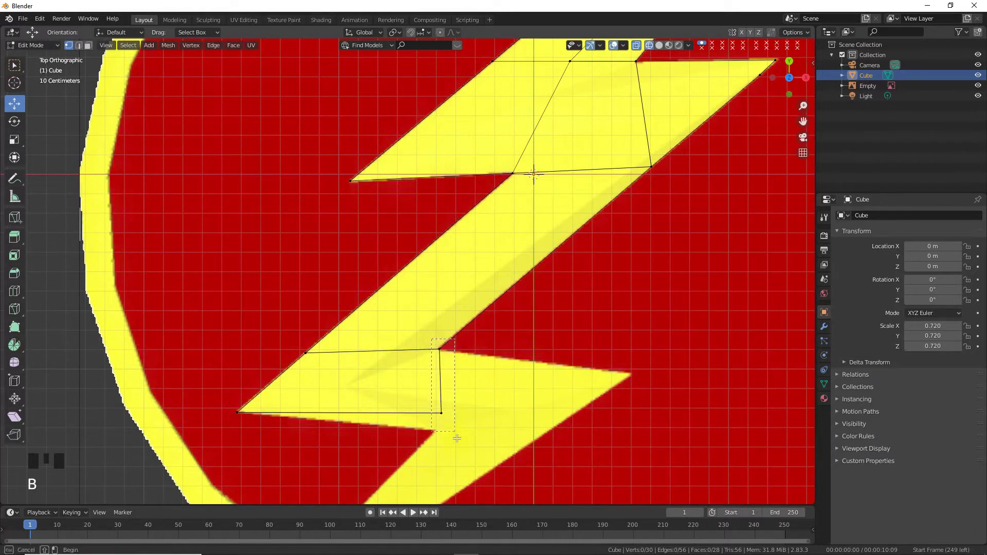
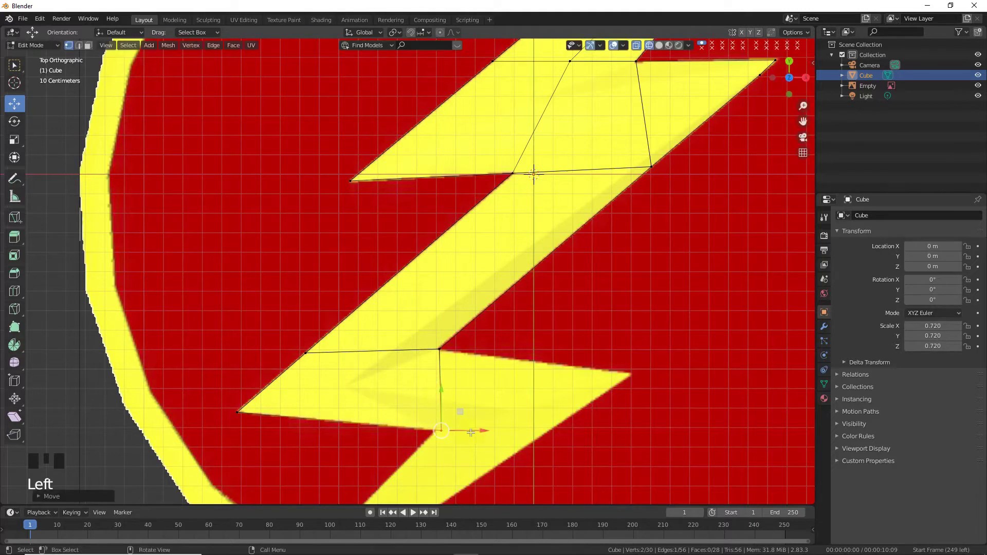
pyautogui.click(465, 424)
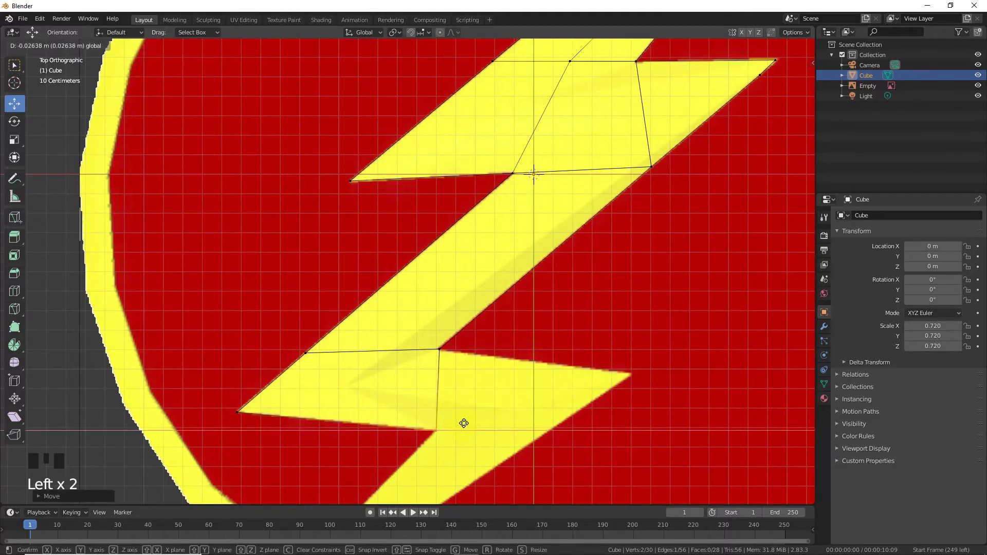
pyautogui.press('b')
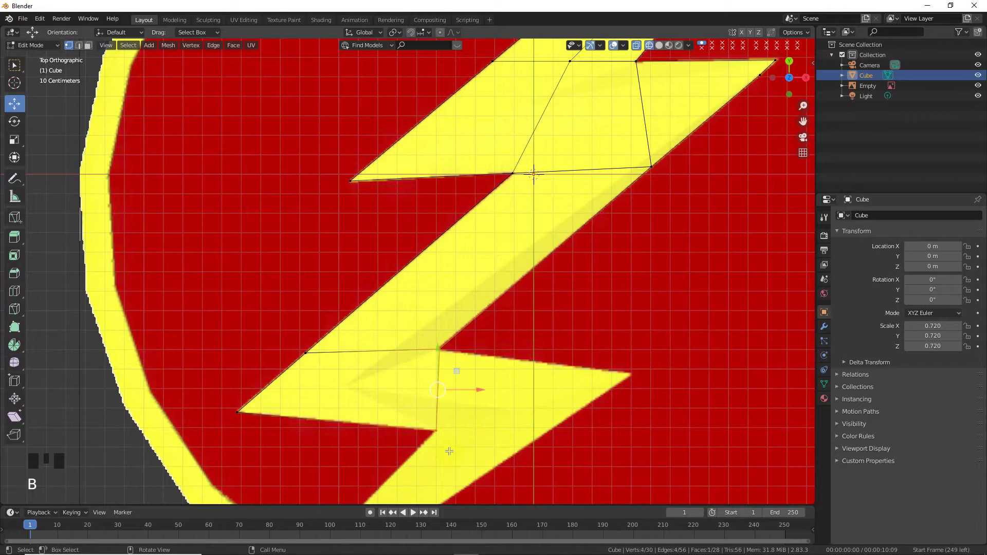
pyautogui.press('e')
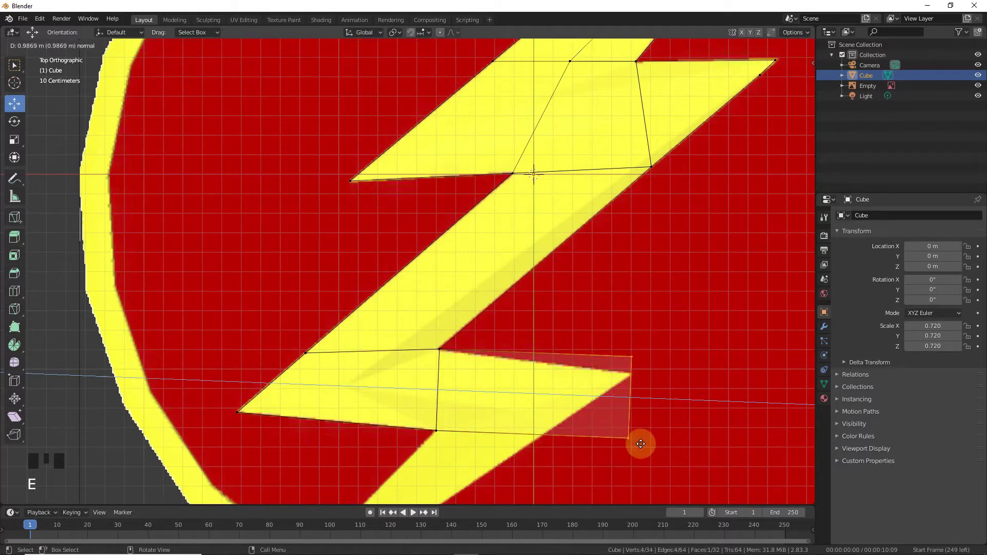
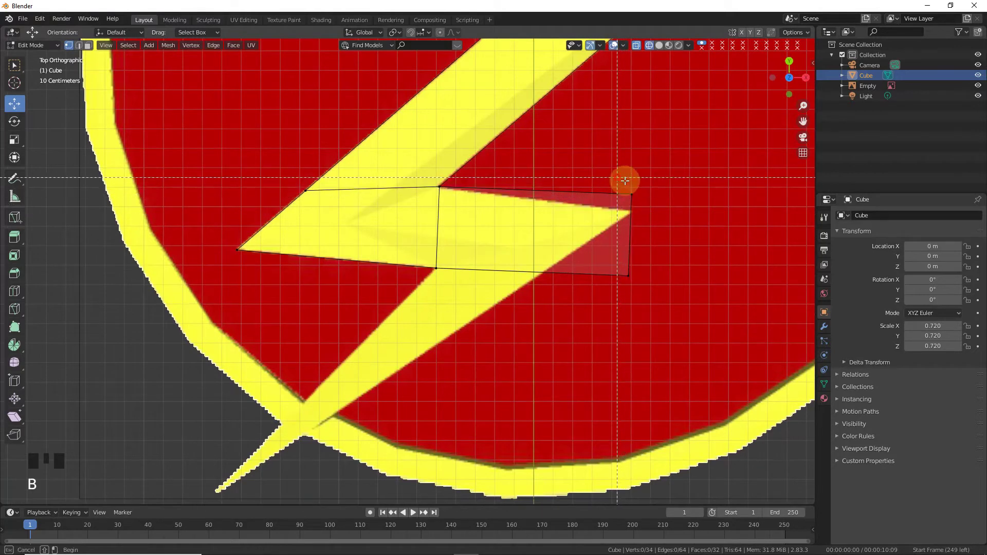
# Position the extruded corners on the lower zigzag's pointed tip.
pyautogui.click(627, 159)
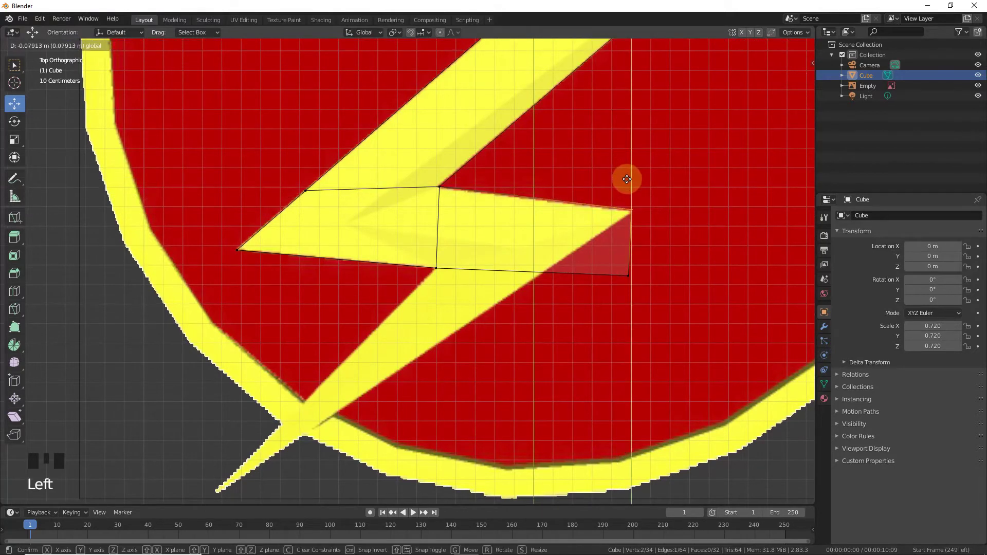
pyautogui.click(559, 375)
pyautogui.press('b')
pyautogui.click(648, 275)
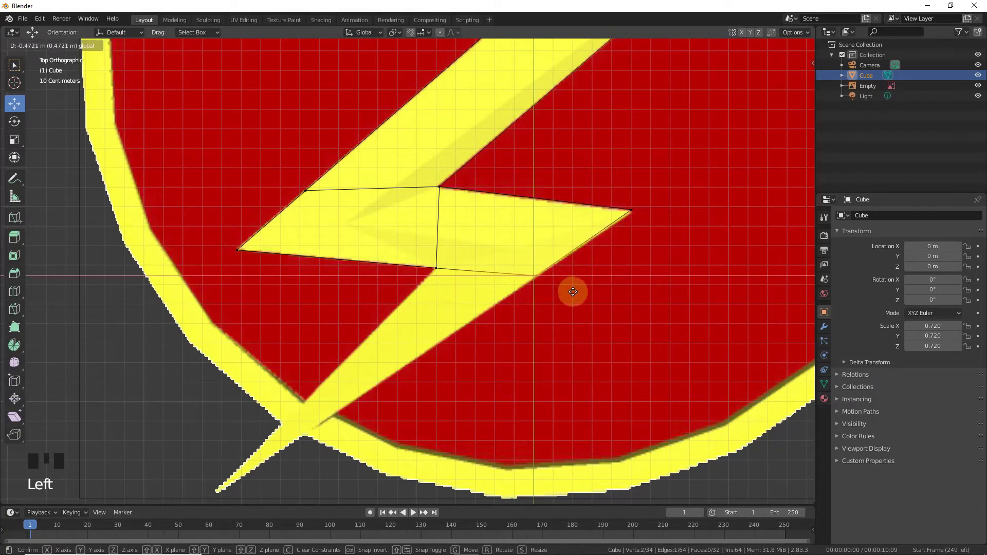
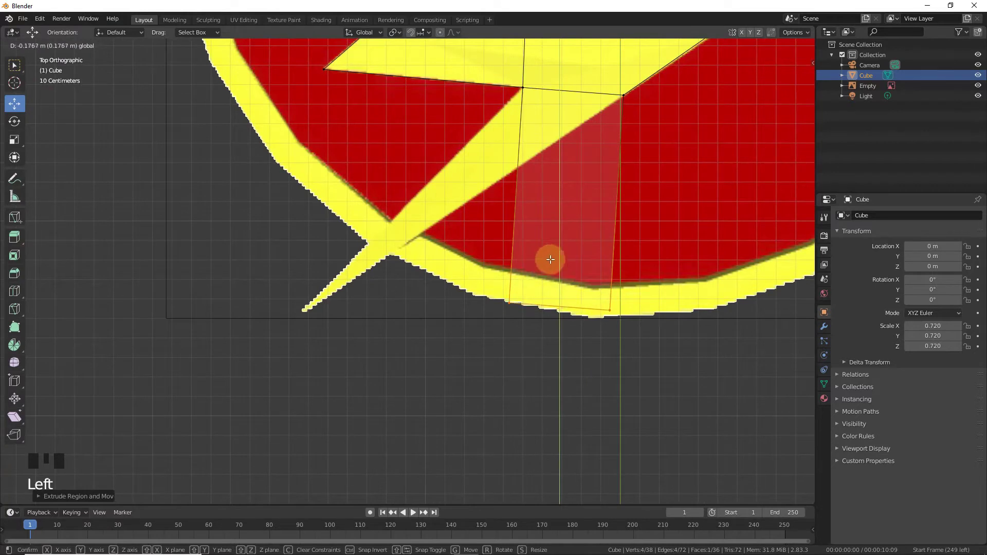
# Extrude the bottom edge down the tail spike and move its corners onto the tail tip.
pyautogui.press('ctrl+z')
pyautogui.click(558, 230)
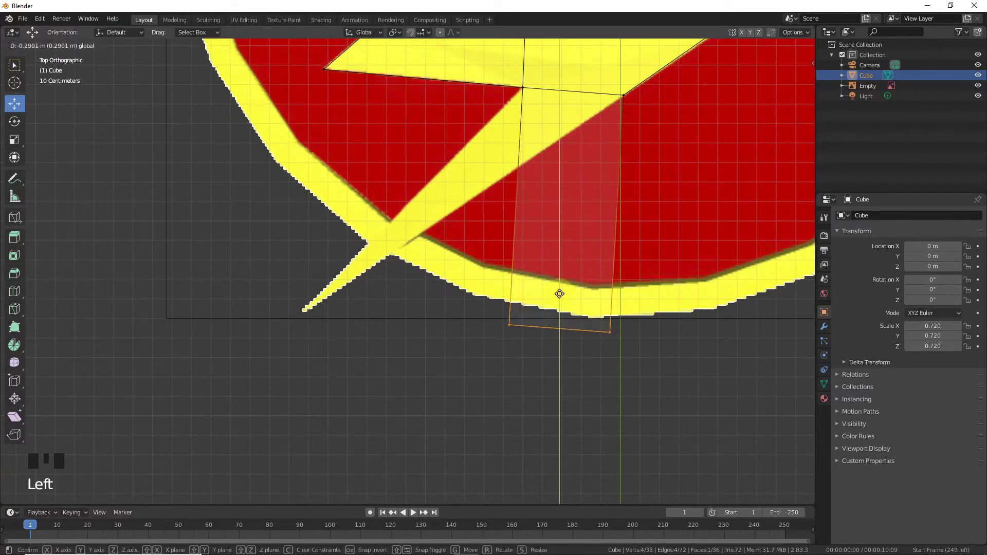
pyautogui.click(599, 328)
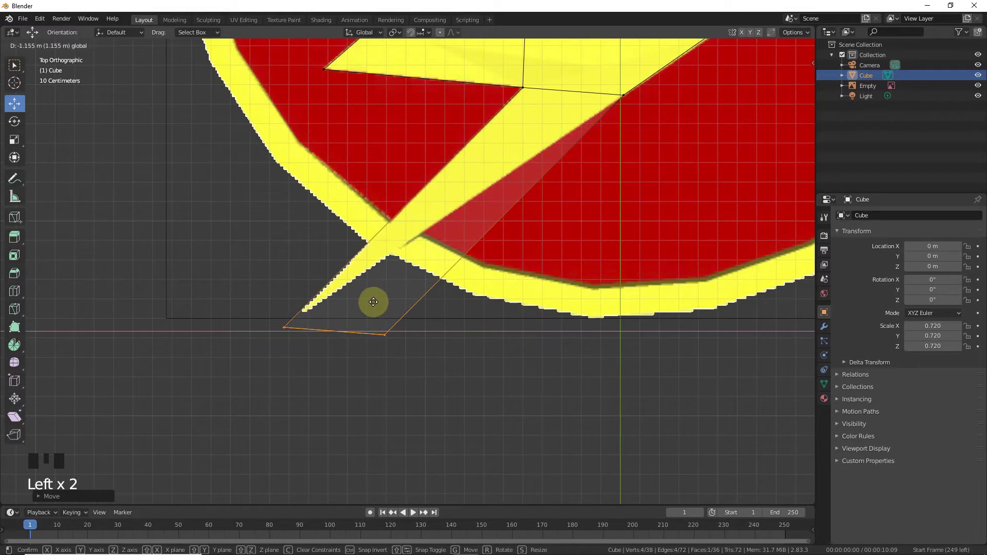
pyautogui.moveTo(374, 390); pyautogui.dragTo(383, 350)
pyautogui.press('b')
pyautogui.click(384, 317)
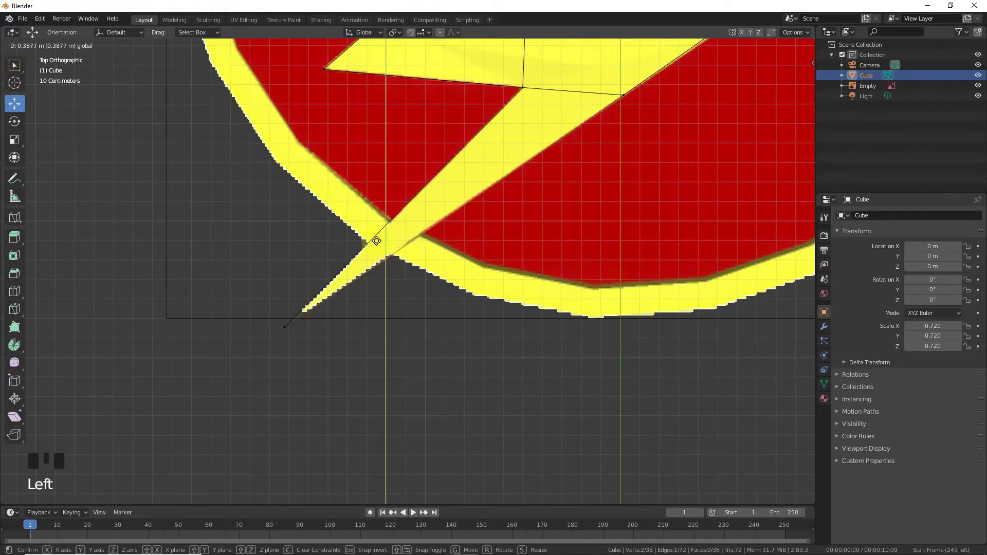
# Slide the outline's tip vertex sideways onto the bolt's lower point.
pyautogui.moveTo(347, 352); pyautogui.dragTo(273, 334)
pyautogui.press('b')
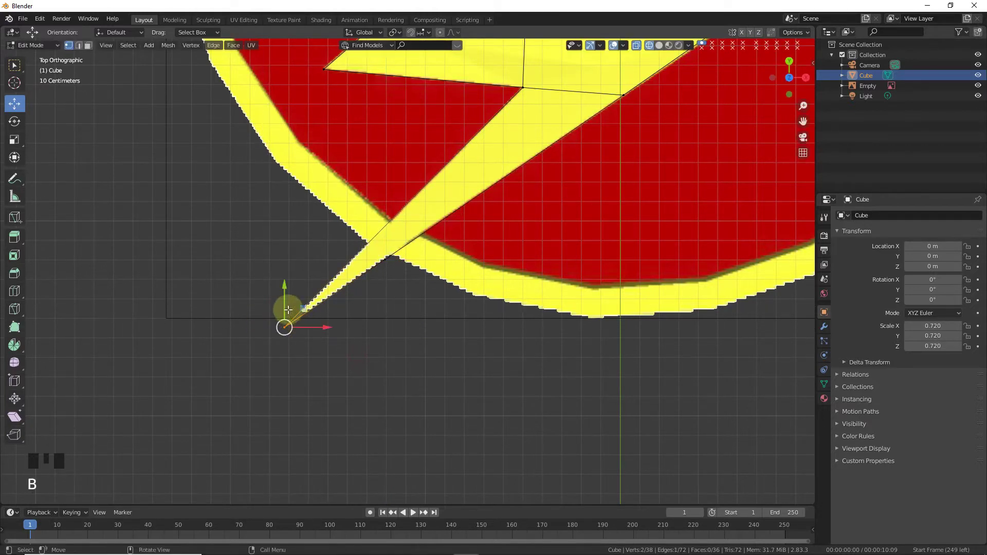
pyautogui.click(296, 294)
pyautogui.click(335, 311)
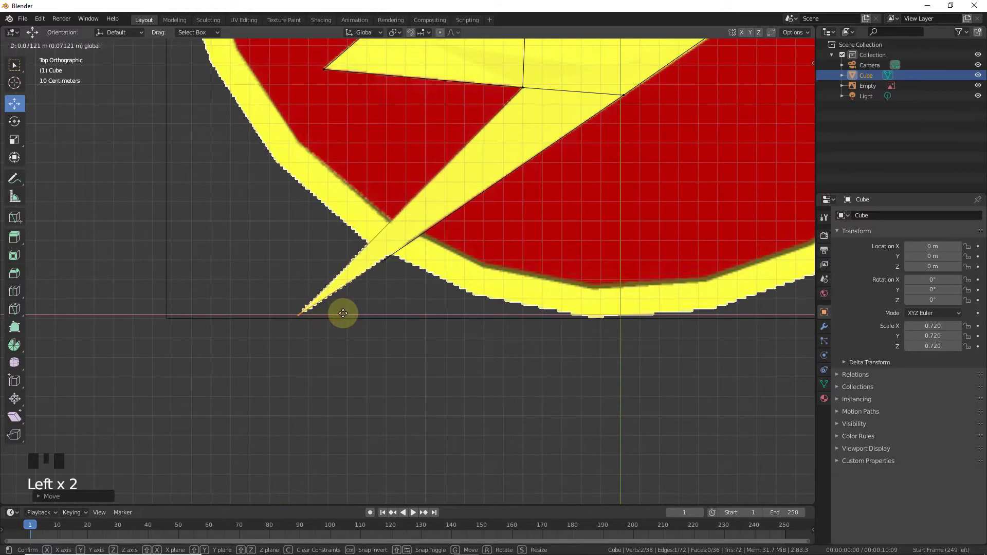
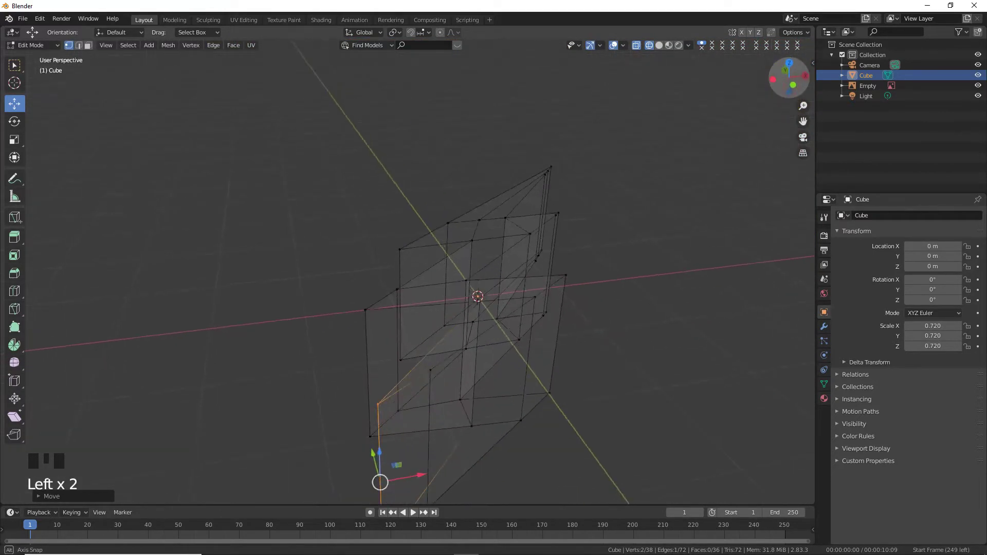
# Return to Object Mode and turn off X-ray to view the solid lightning bolt shape.
pyautogui.press('Tab')
pyautogui.click(660, 49)
pyautogui.click(636, 50)
pyautogui.click(671, 438)
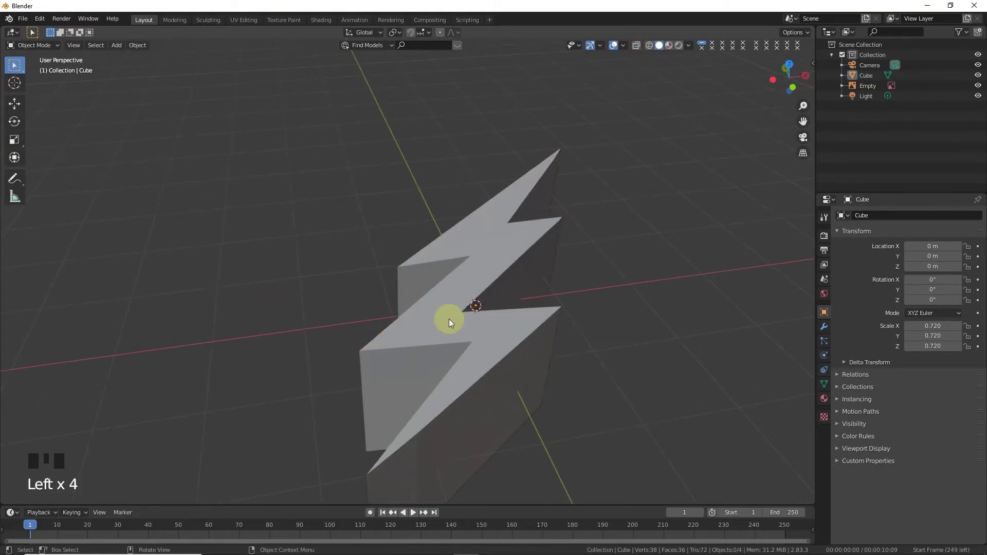
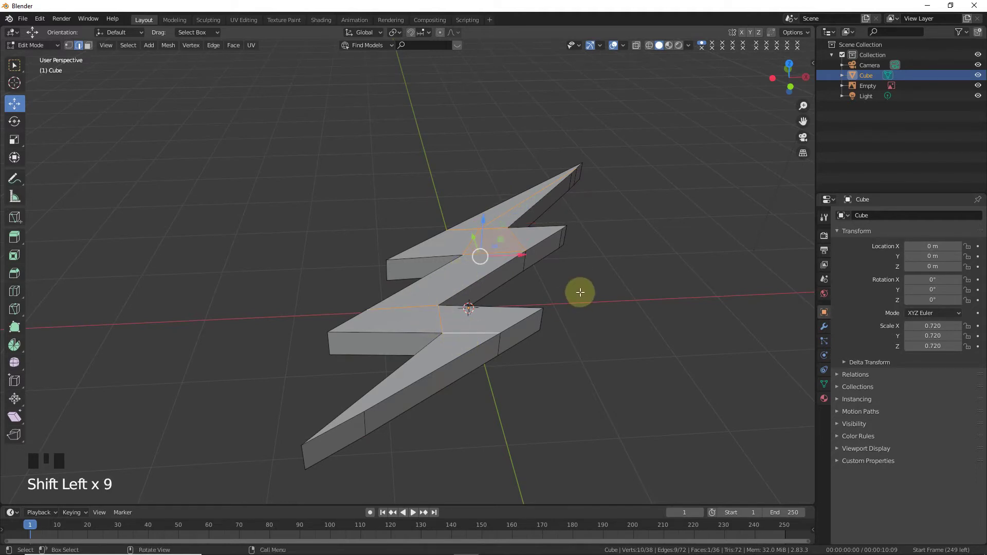
# Dissolve the unneeded edges on the bolt's faces with Limited Dissolve.
pyautogui.press('Delete')
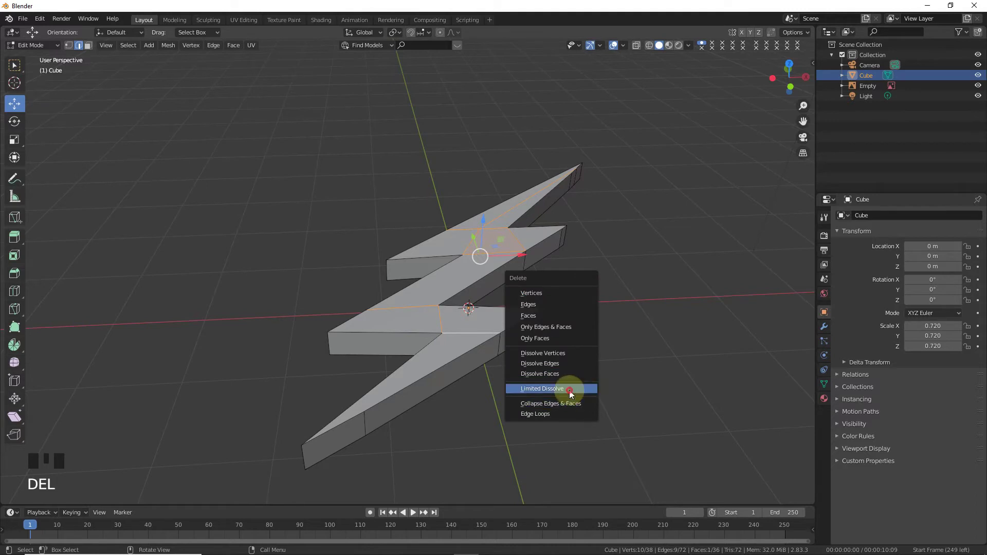
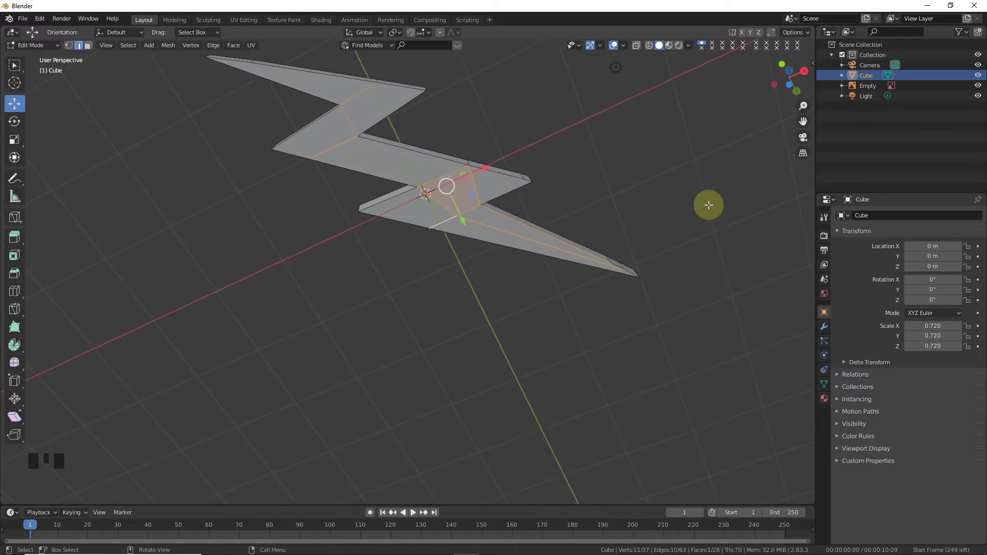
pyautogui.press('Delete')
pyautogui.click(782, 80)
# From top view, move the bolt's tip vertex to match the reference emblem.
pyautogui.press('KP_7')
pyautogui.scroll(3)
pyautogui.moveTo(636, 50); pyautogui.dragTo(650, 51)
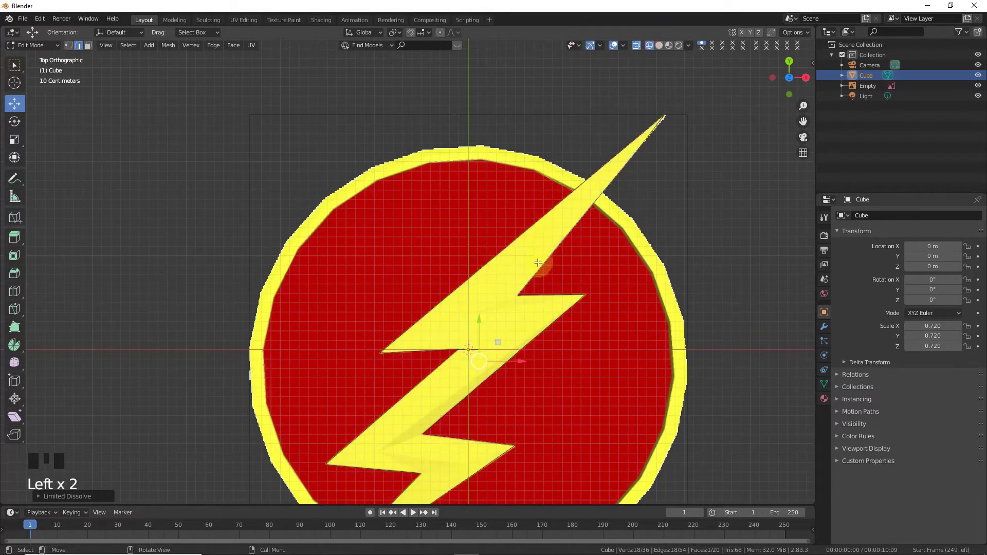
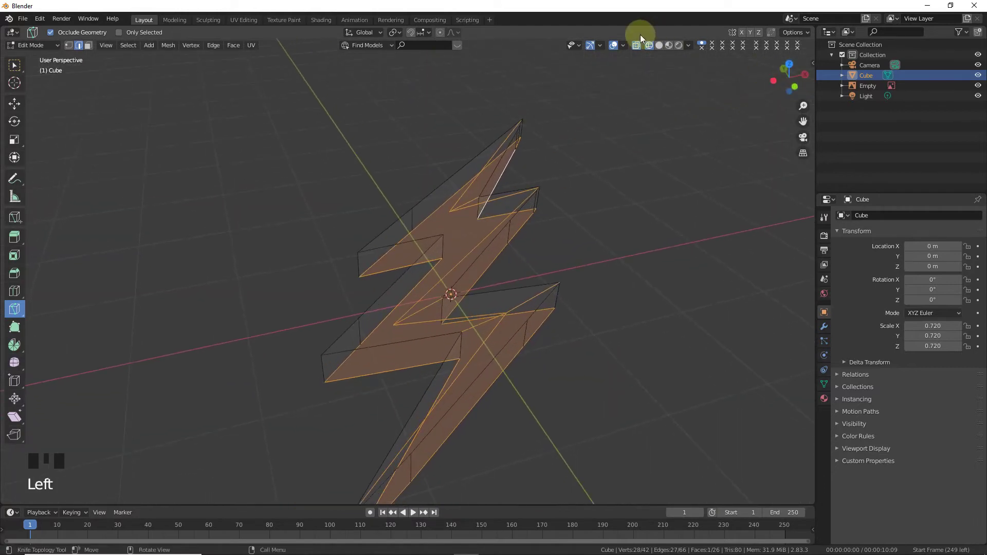
# Turn off X-ray and select the vertices along the lower half's centre line.
pyautogui.click(662, 47)
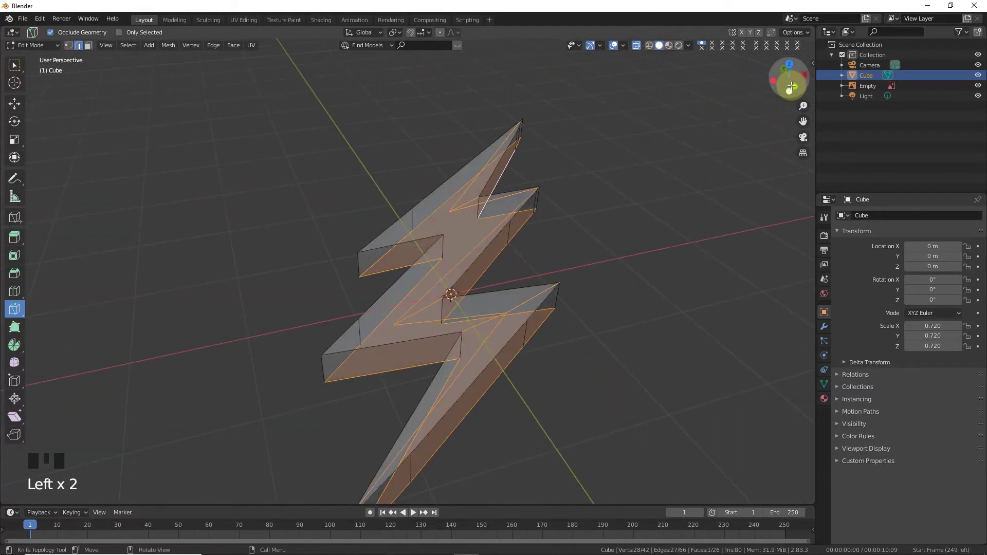
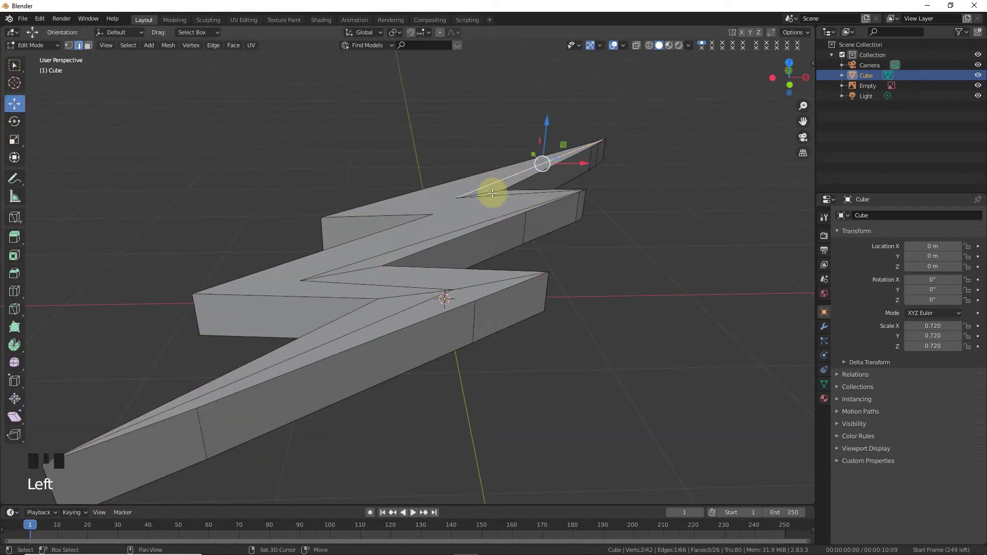
pyautogui.click(494, 196)
pyautogui.click(337, 268)
pyautogui.click(353, 282)
pyautogui.click(425, 296)
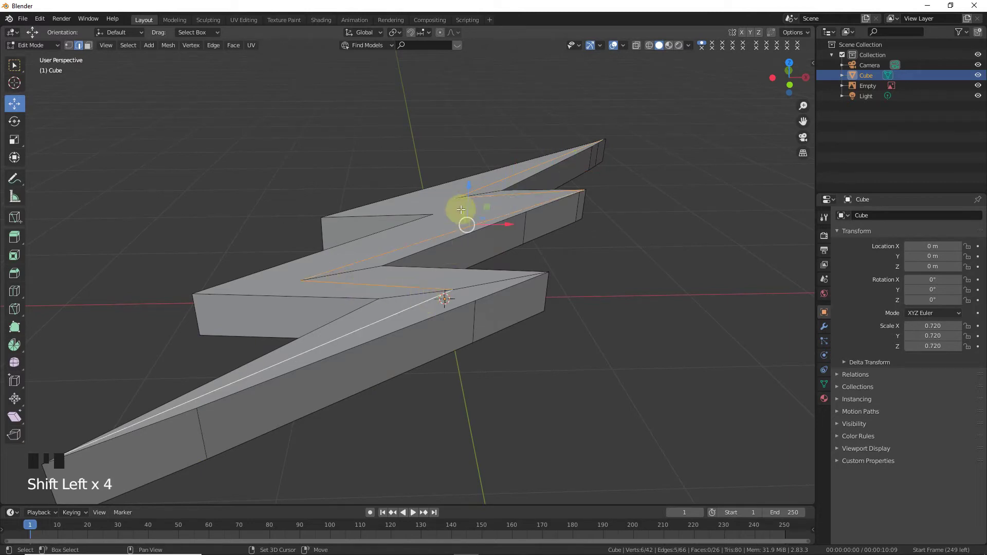
# Lift the centre-line vertices straight up to form a pointed ridge.
pyautogui.click(469, 194)
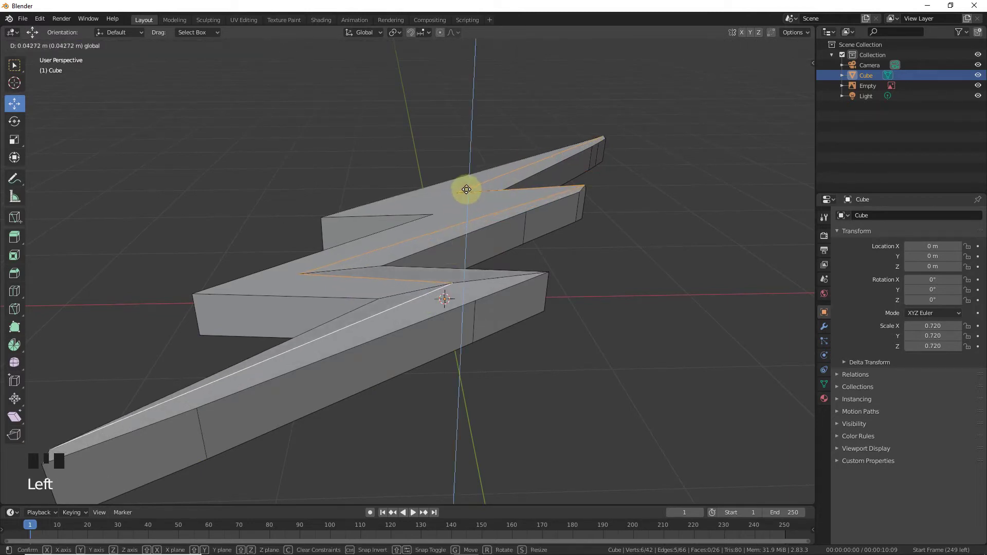
pyautogui.press('Tab')
pyautogui.click(622, 362)
pyautogui.scroll(-3)
pyautogui.click(791, 75)
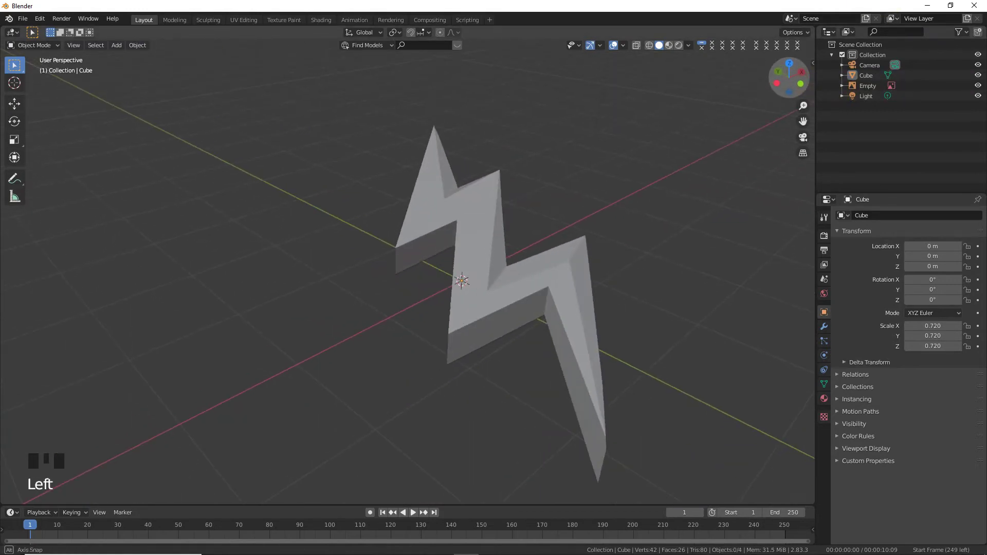
# Lift the upper half's centre edges vertically into a matching ridge.
pyautogui.press('Tab')
pyautogui.scroll(3)
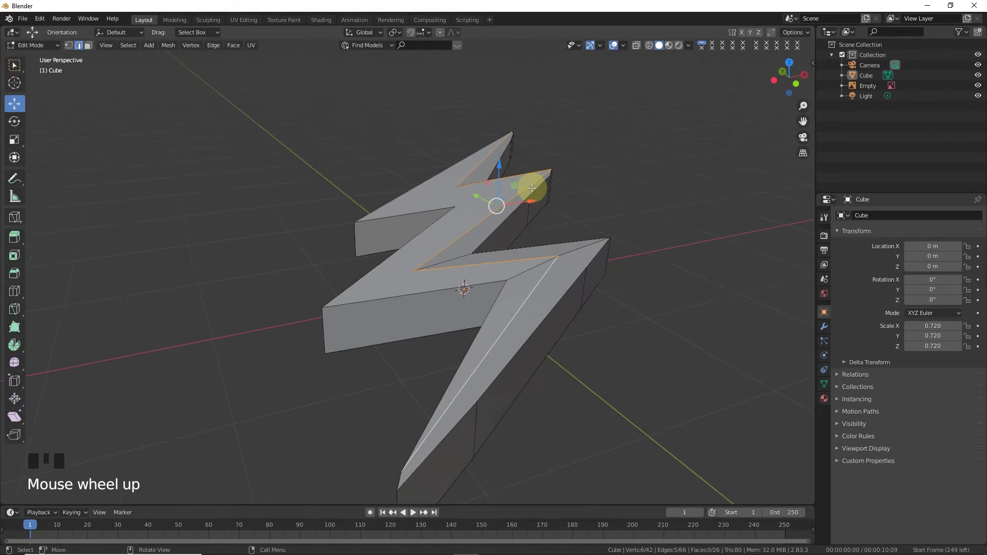
pyautogui.click(498, 174)
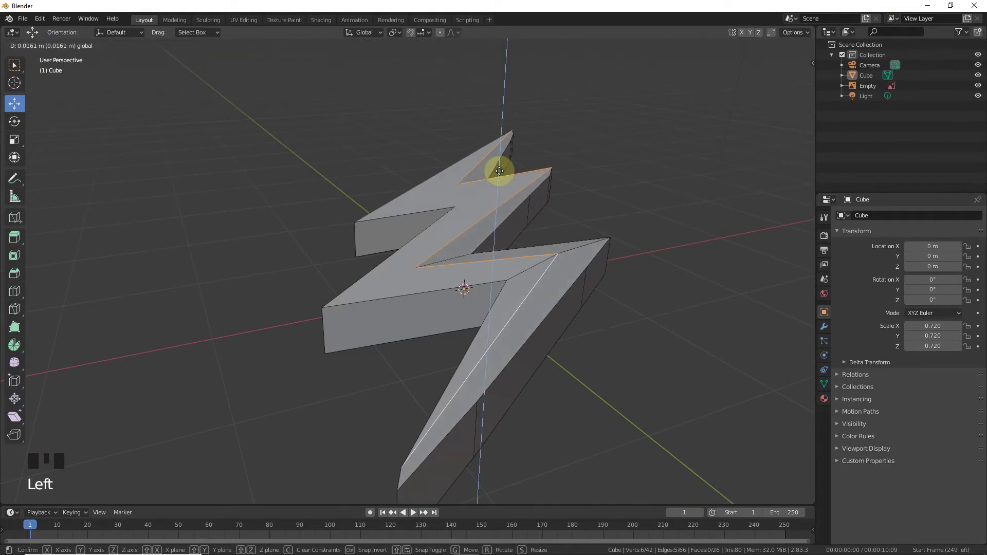
pyautogui.press('Tab')
pyautogui.click(794, 73)
# Save the scene as jolt.blend and bevel the ridge edges into a flat strip.
pyautogui.scroll(-3)
pyautogui.click(786, 79)
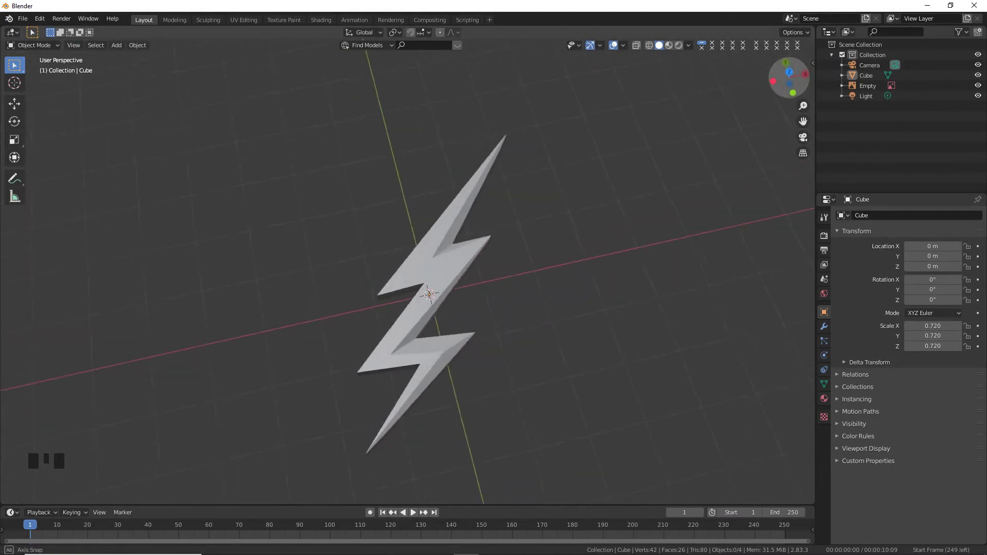
pyautogui.scroll(-3)
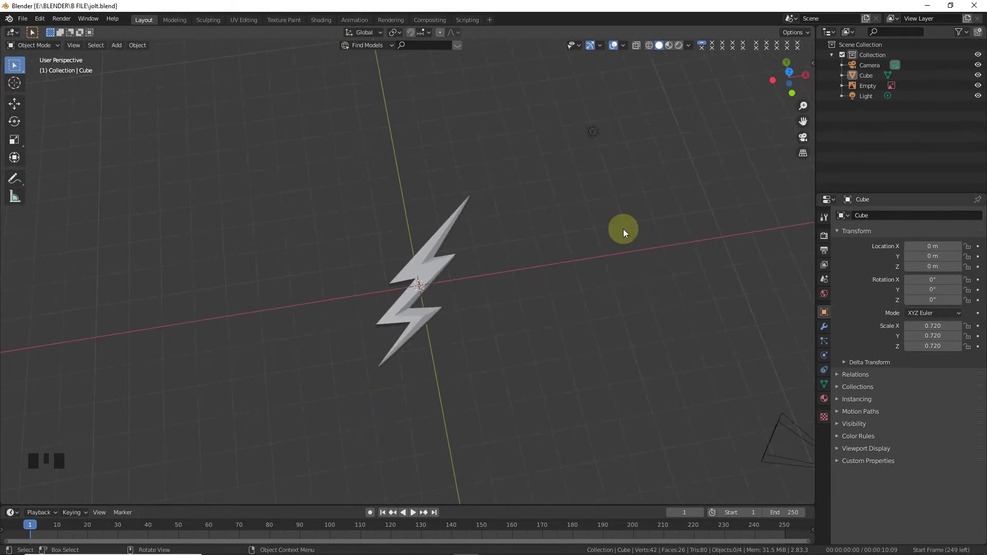
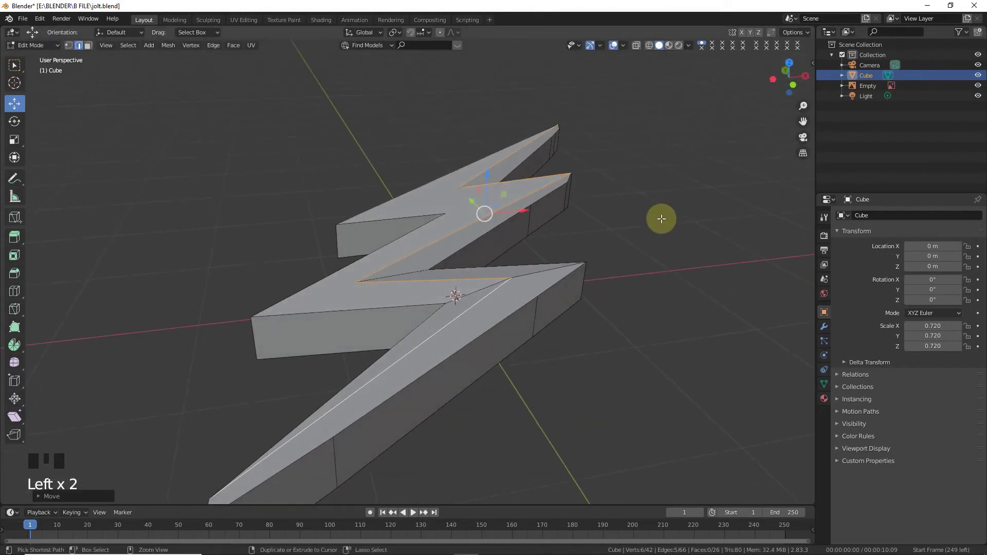
pyautogui.press('ctrl+b')
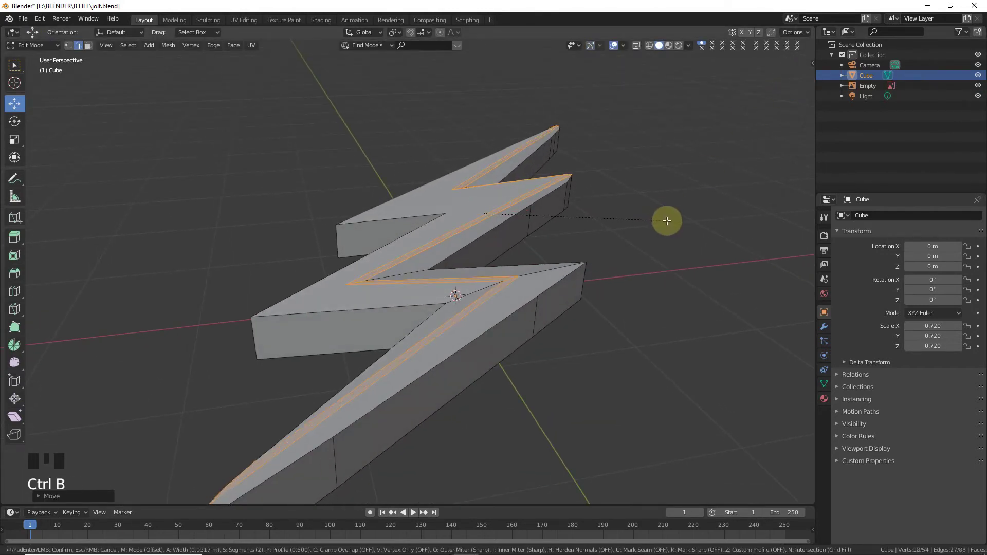
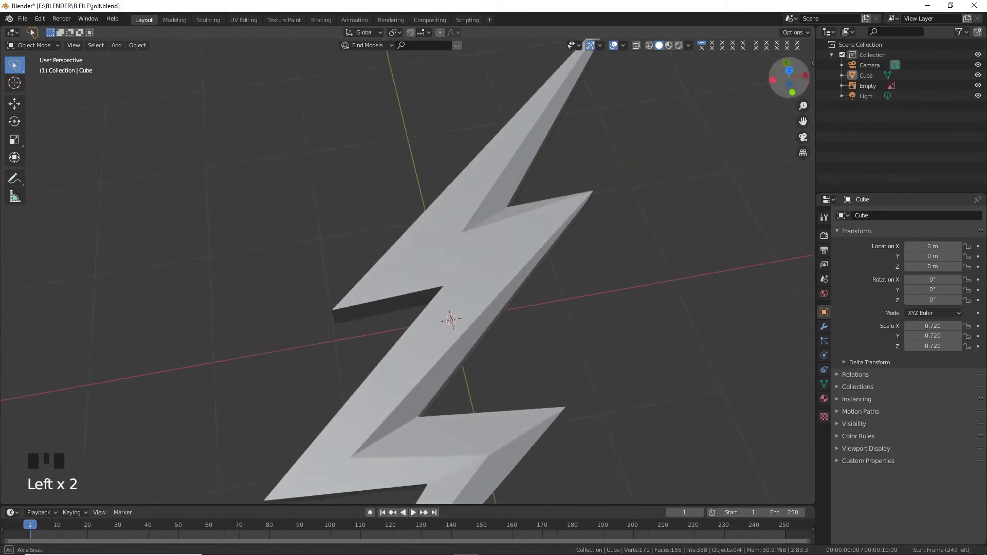
# Add a cylinder with 200 vertices at the centre, viewed from the top.
pyautogui.press('KP_7')
pyautogui.scroll(-3)
pyautogui.press('shift+a')
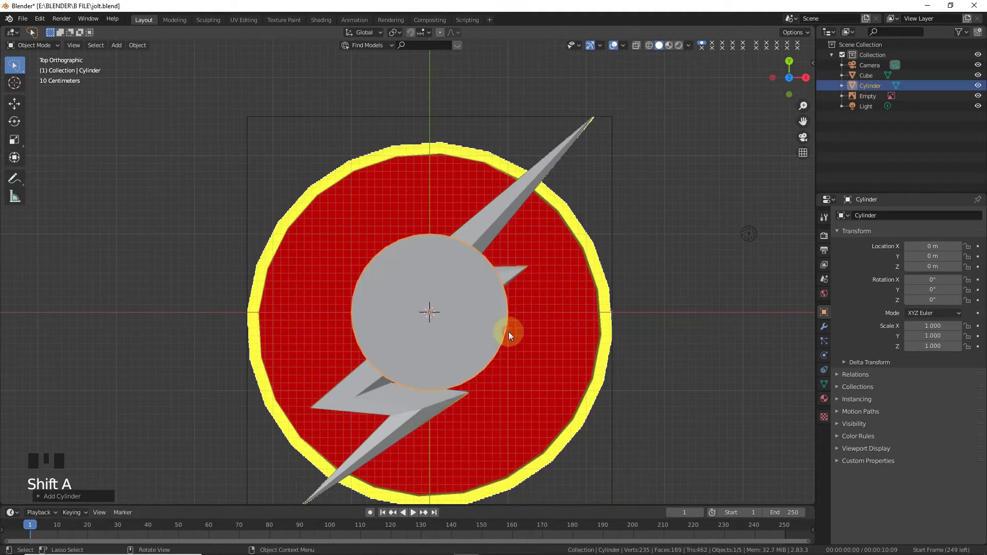
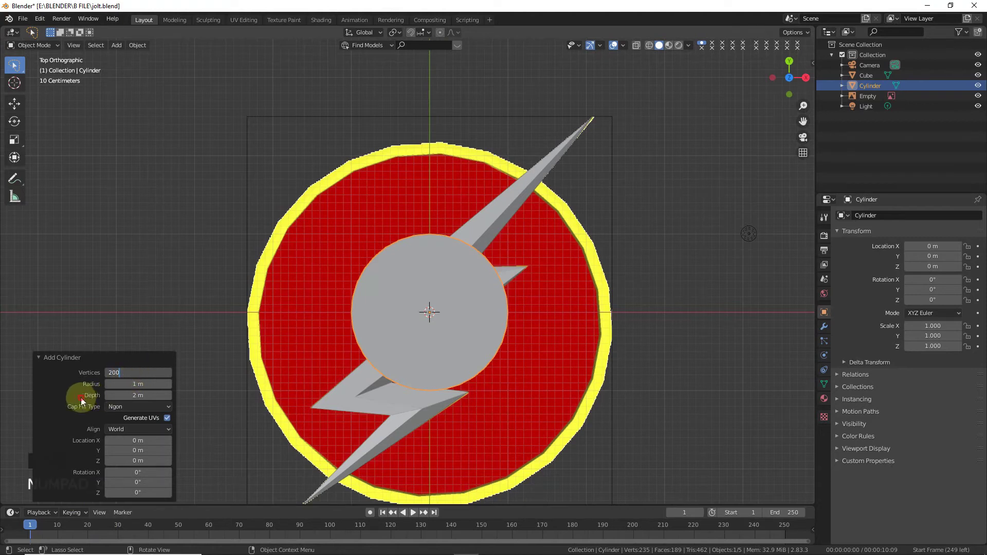
pyautogui.click(48, 359)
# Scale and shift the cylinder along Y to cover the emblem's outer rim.
pyautogui.press('s')
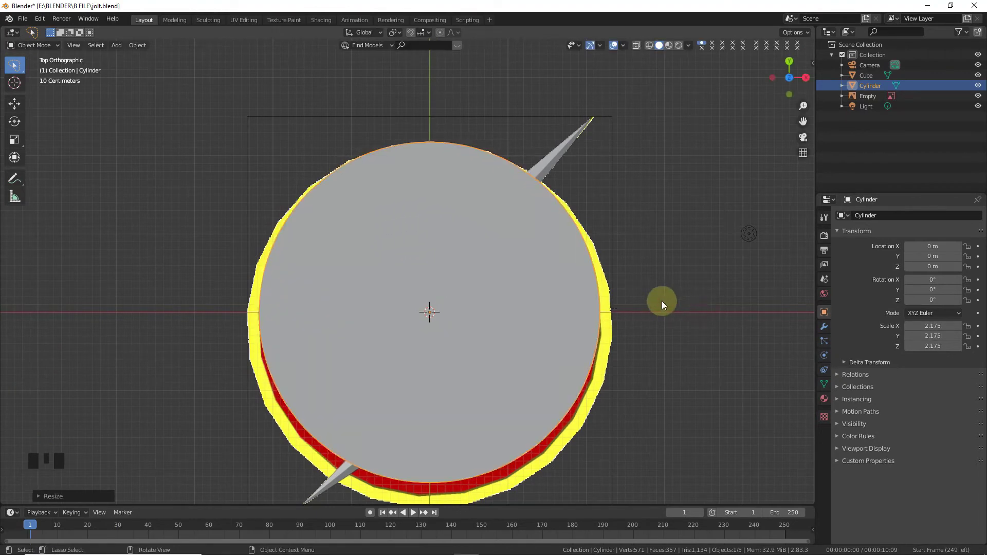
pyautogui.press('g')
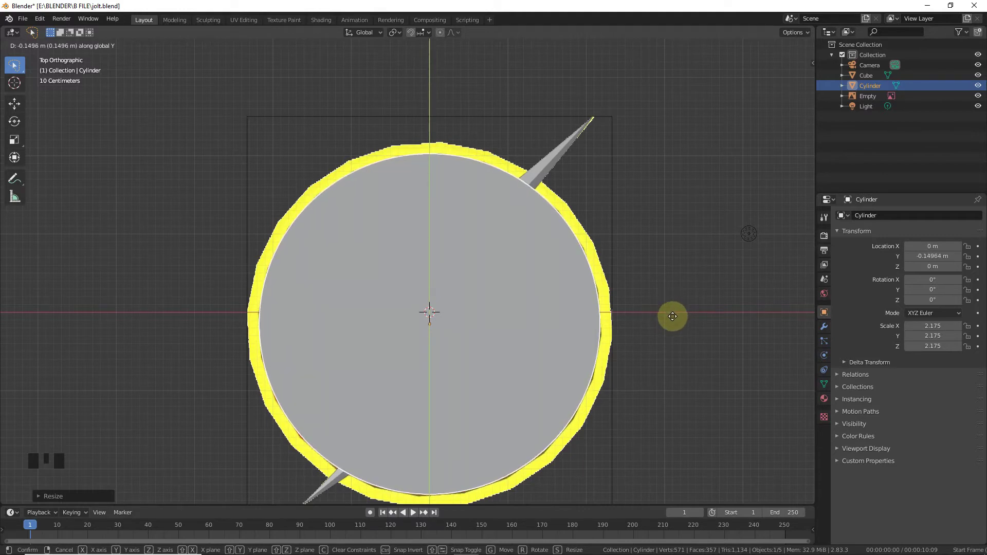
pyautogui.press('s')
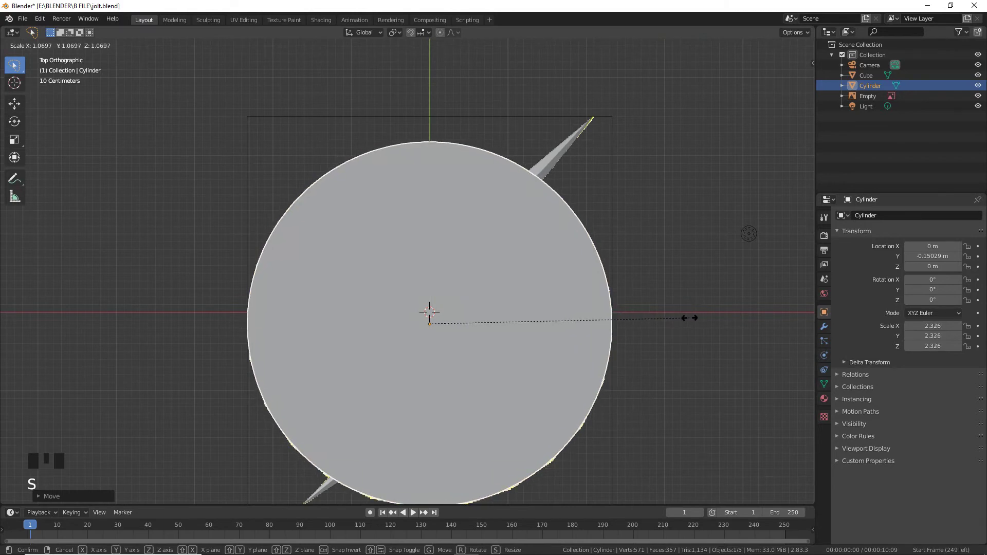
pyautogui.press('Tab')
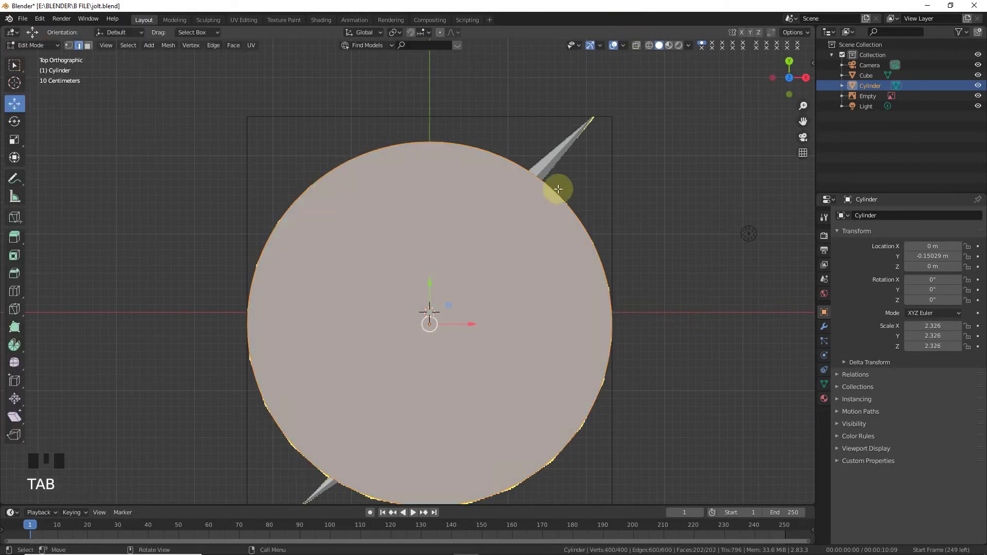
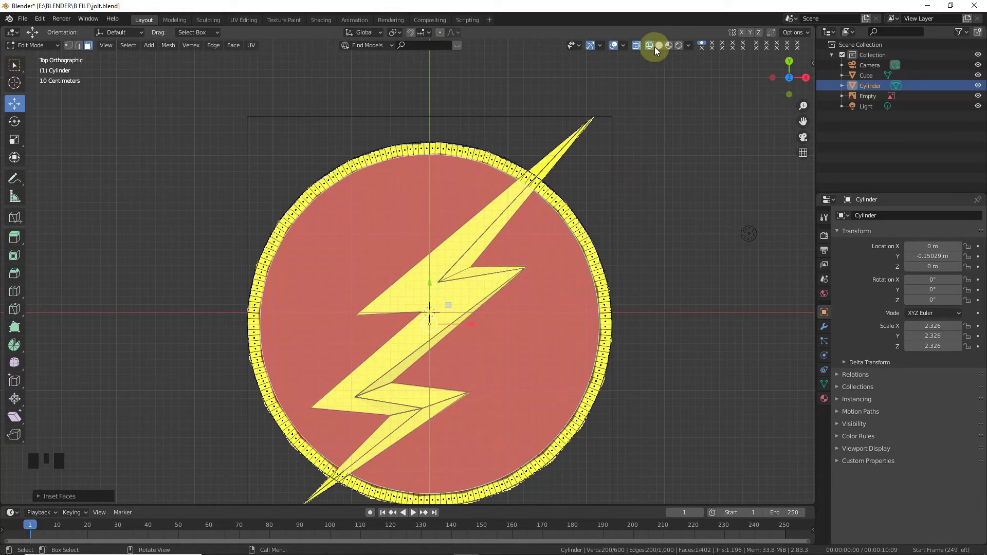
# From front view, select the cylinder's bottom edge ring.
pyautogui.moveTo(656, 50); pyautogui.dragTo(746, 58)
pyautogui.click(786, 82)
pyautogui.scroll(-3)
pyautogui.press('KP_1')
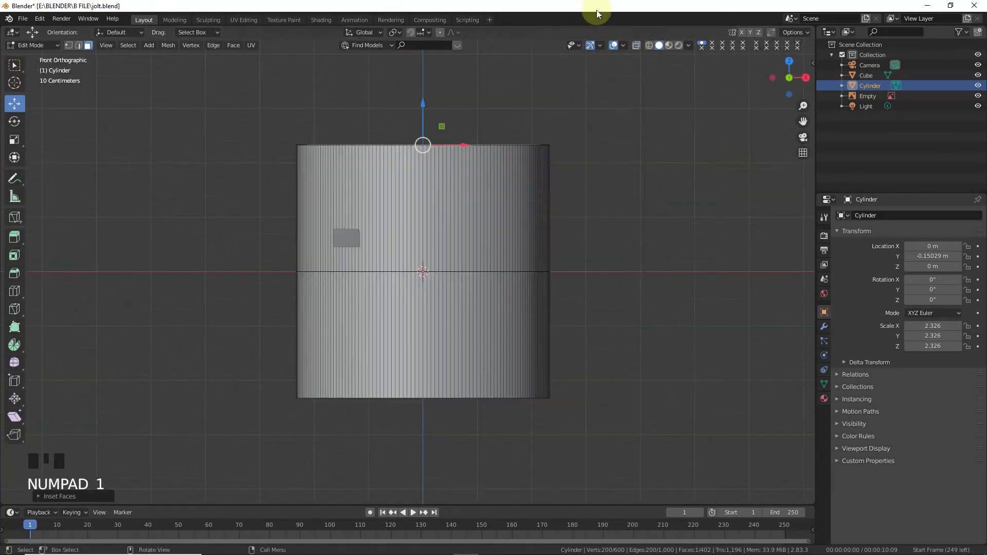
pyautogui.click(638, 50)
# Move the bottom vertices straight up close to the top, making a thin disc.
pyautogui.press('n')
pyautogui.press('n')
pyautogui.press('b')
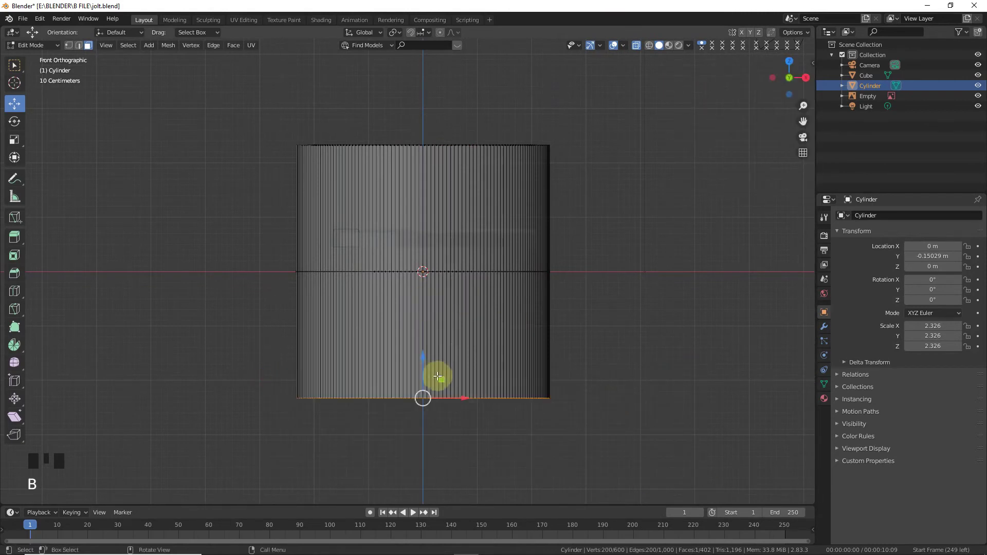
pyautogui.moveTo(427, 338); pyautogui.dragTo(435, 264)
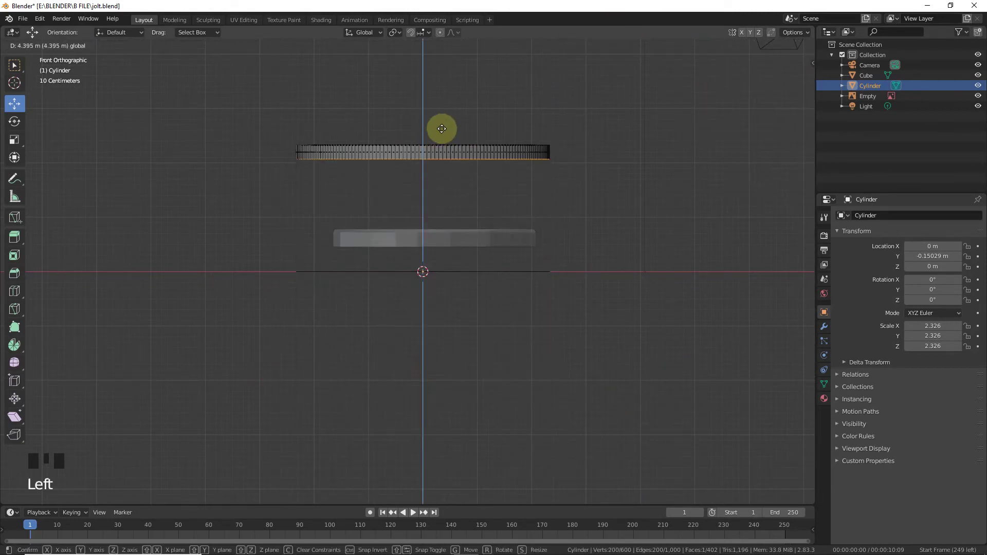
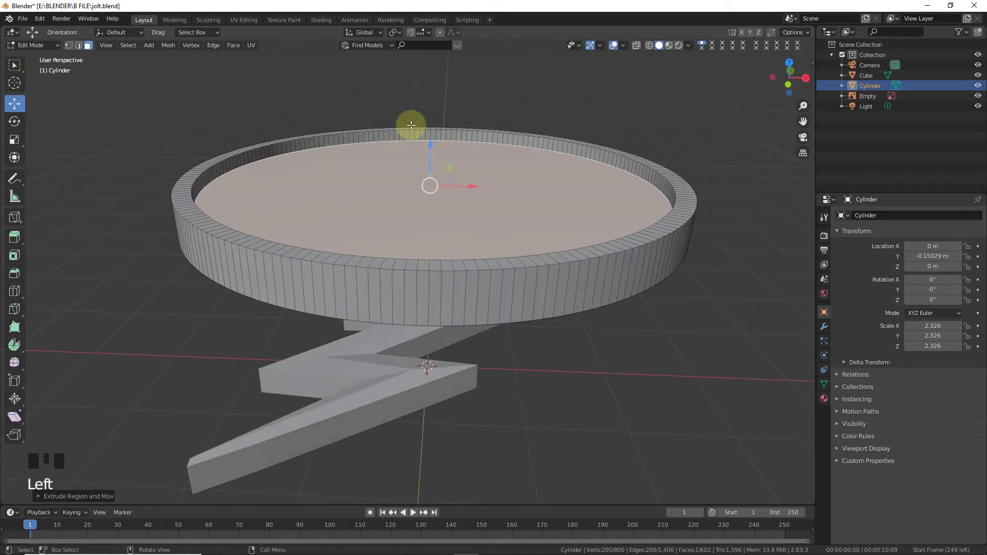
# Add a second material slot, inset the top face and move the inner ring to form the rim.
pyautogui.click(431, 154)
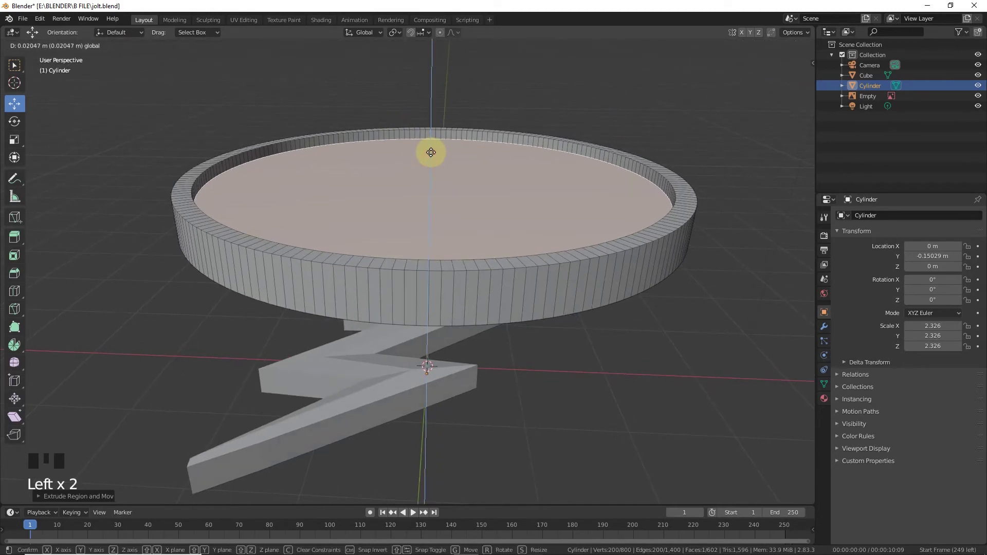
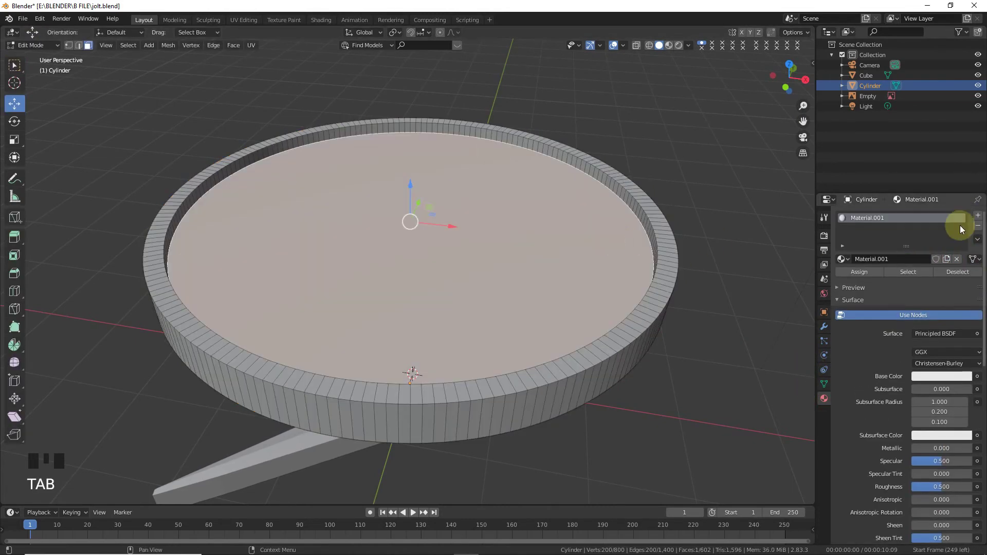
pyautogui.moveTo(980, 216); pyautogui.dragTo(516, 206)
pyautogui.press('Tab')
pyautogui.press('Tab')
pyautogui.press('ctrl+r')
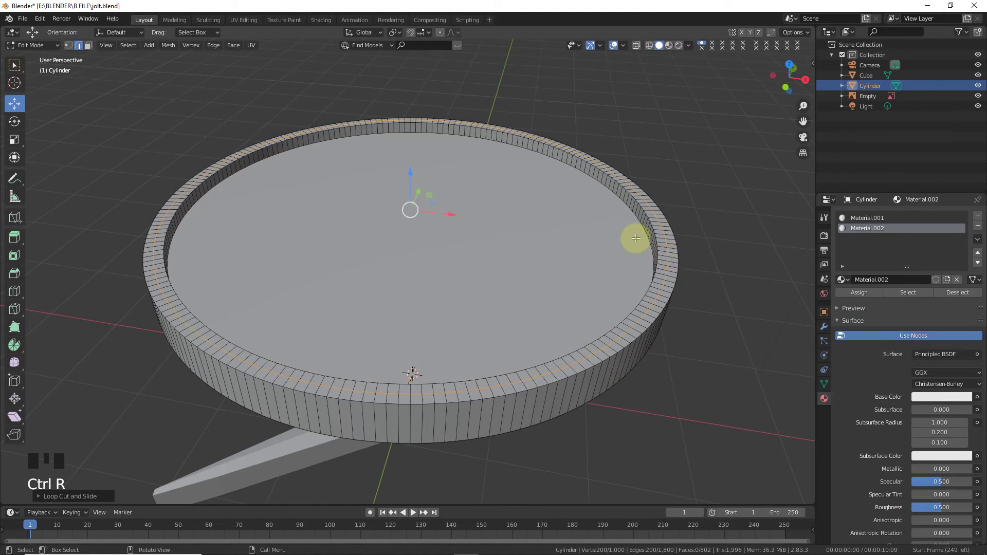
pyautogui.press('g')
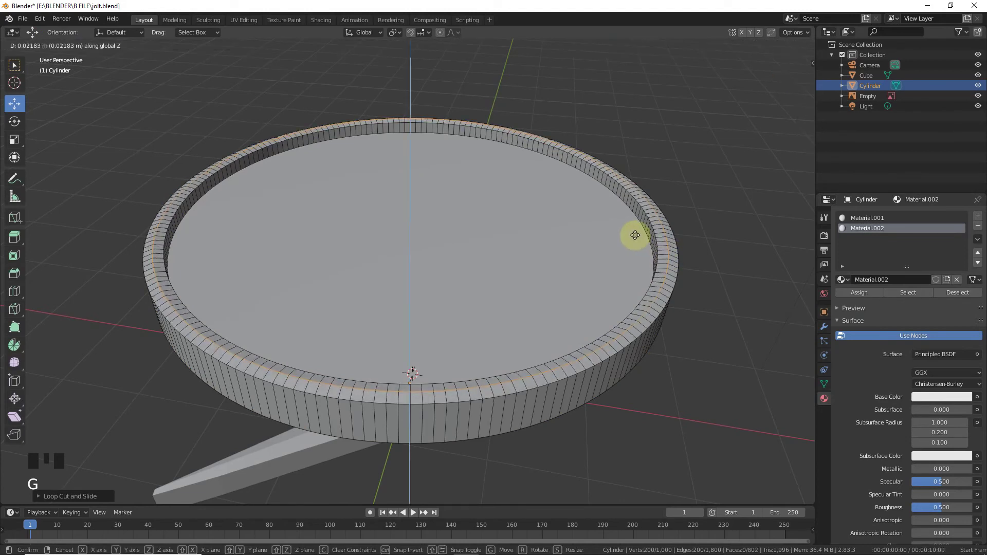
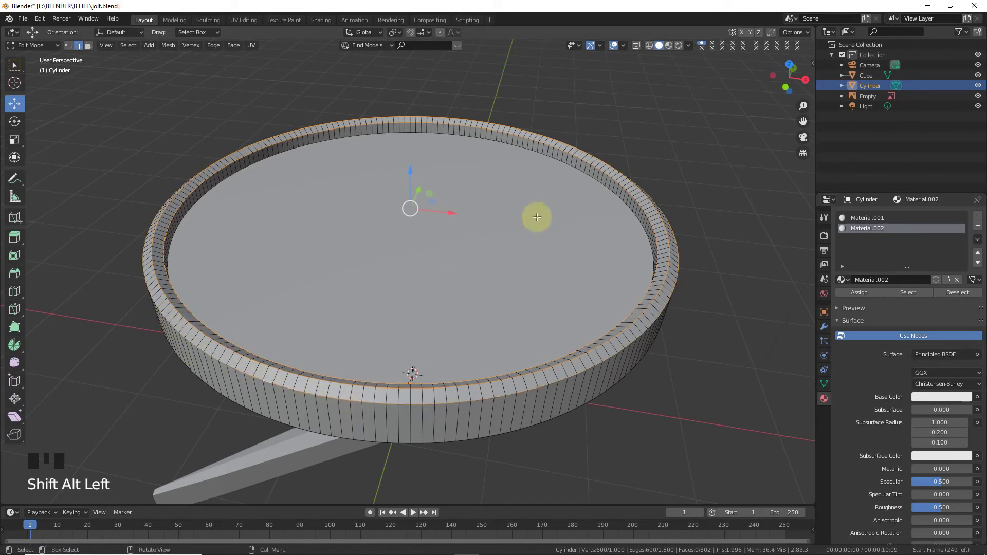
# Bevel the rim edges smooth, redoing the bevel after undoing, and leave Edit Mode.
pyautogui.press('ctrl+b')
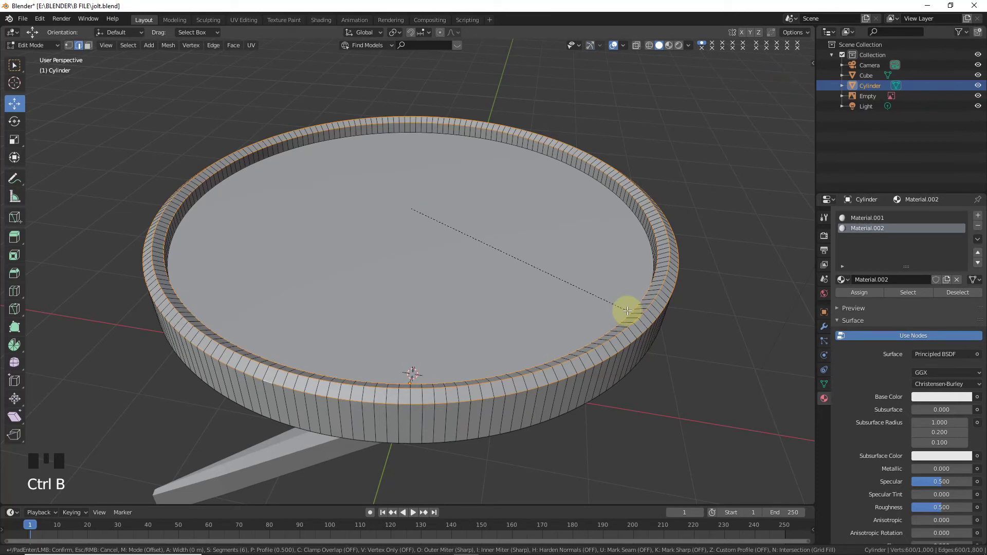
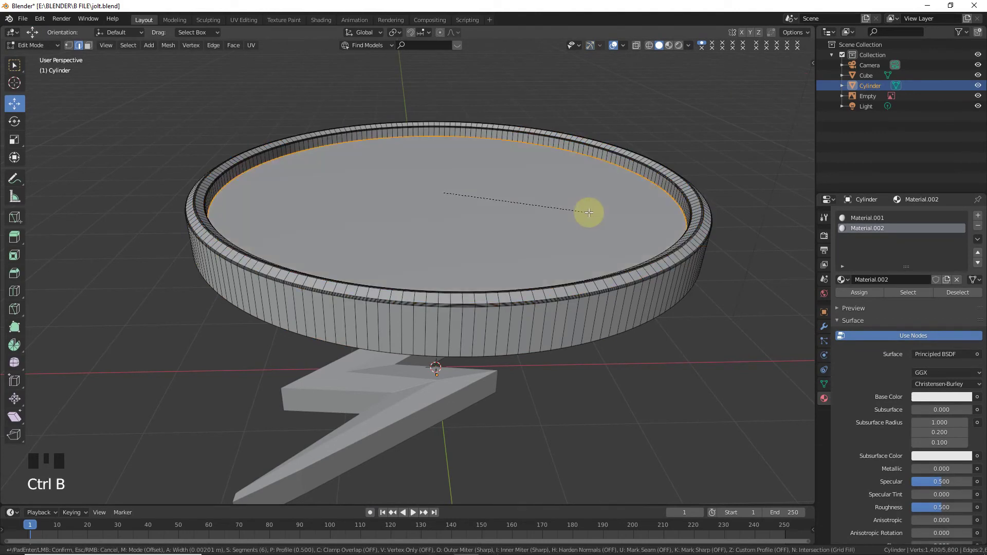
pyautogui.press('Tab')
pyautogui.press('Tab')
pyautogui.press('ctrl+z')
pyautogui.press('ctrl+z')
pyautogui.press('ctrl+z')
pyautogui.press('ctrl+b')
pyautogui.press('Tab')
# Select the bolt and lower it from front view toward the base's height.
pyautogui.click(696, 354)
pyautogui.click(367, 450)
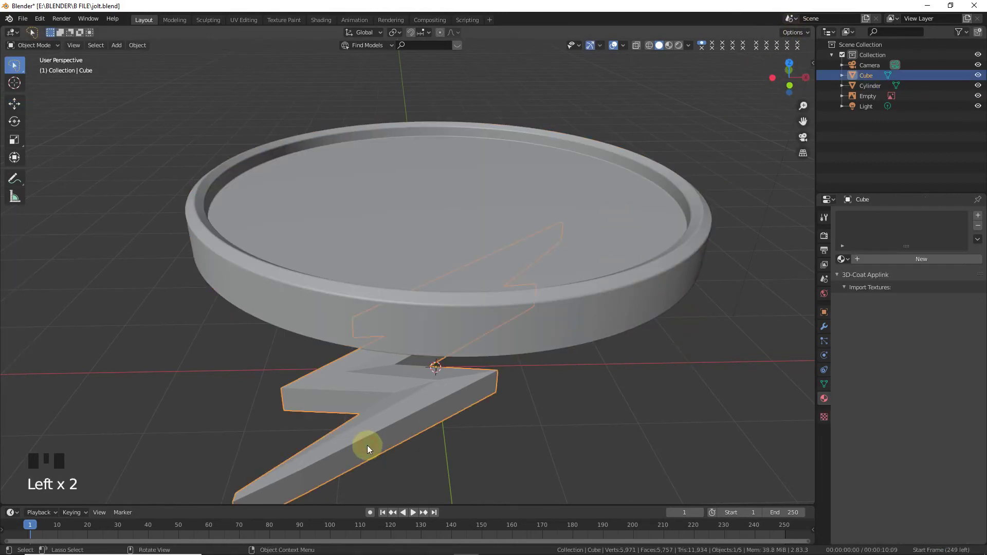
pyautogui.press('KP_1')
pyautogui.moveTo(21, 103); pyautogui.dragTo(439, 245)
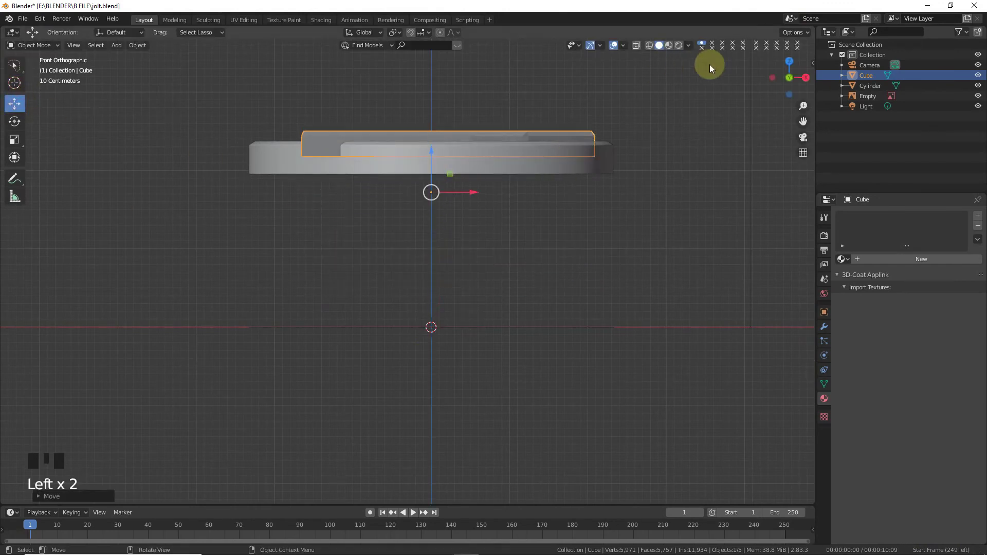
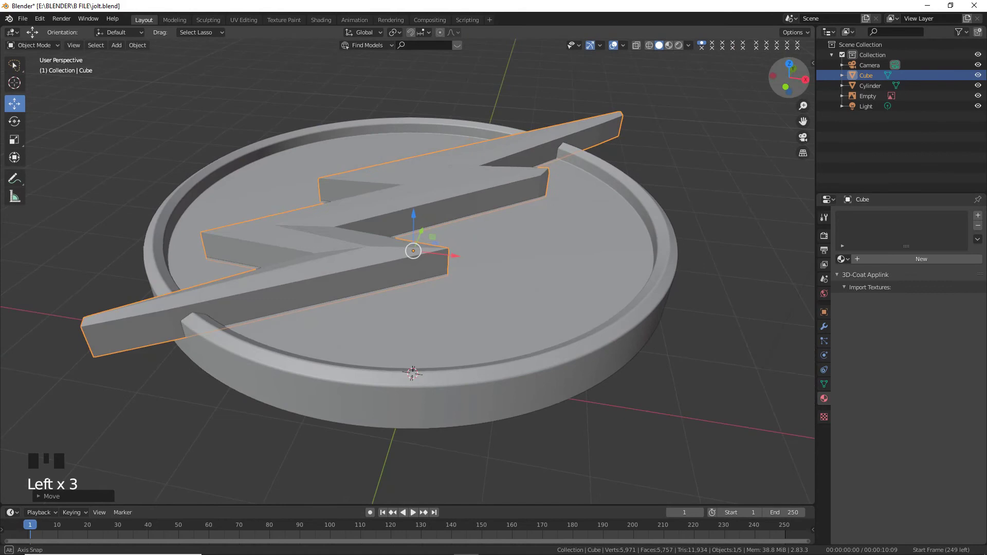
pyautogui.moveTo(412, 219); pyautogui.dragTo(413, 209)
# Move the bolt straight down so it rests on the emblem disc.
pyautogui.click(412, 228)
pyautogui.rightClick(433, 234)
pyautogui.press('ctrl+z')
pyautogui.press('ctrl+z')
pyautogui.click(413, 343)
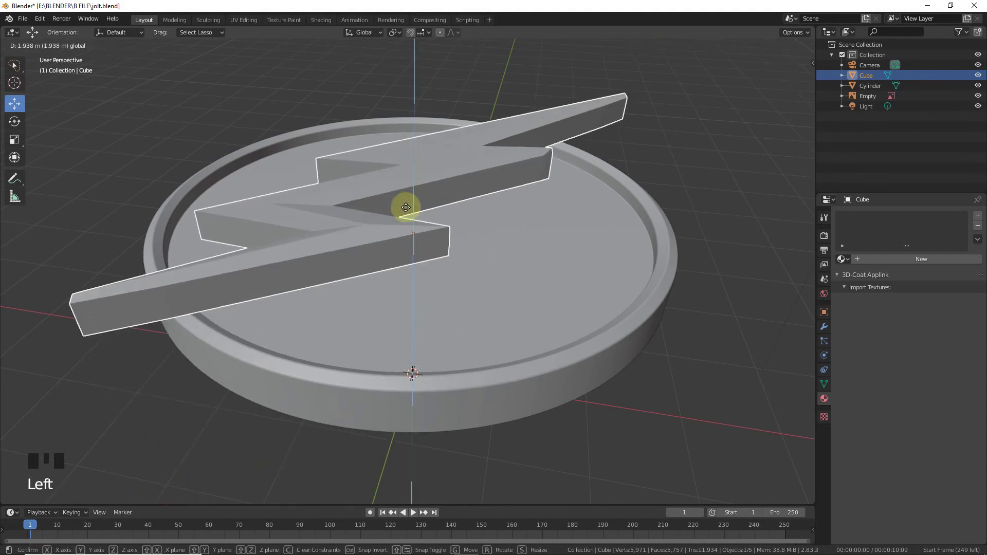
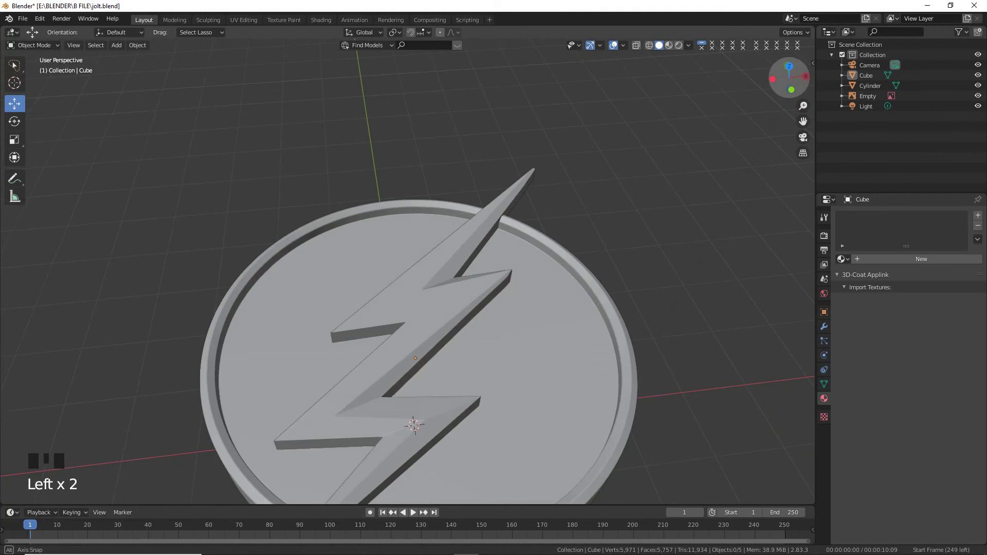
# Set the World colour to an Environment Texture and load an HDRI image.
pyautogui.scroll(-3)
pyautogui.click(800, 70)
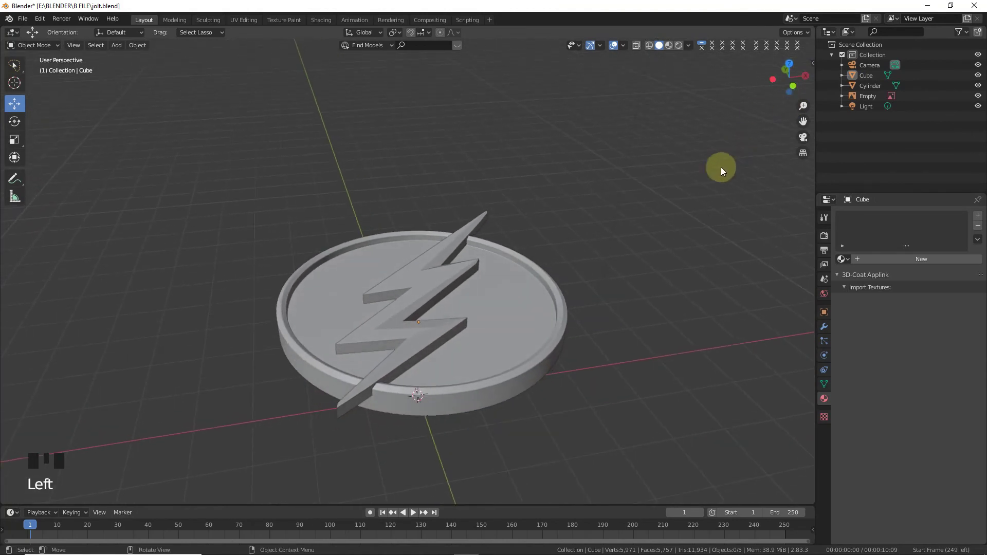
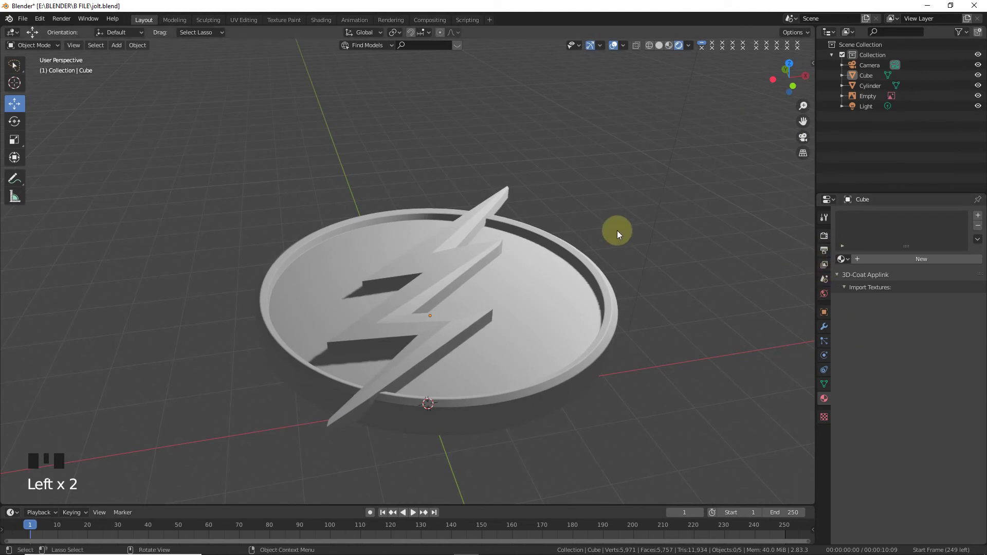
pyautogui.click(900, 303)
pyautogui.moveTo(983, 283); pyautogui.dragTo(735, 315)
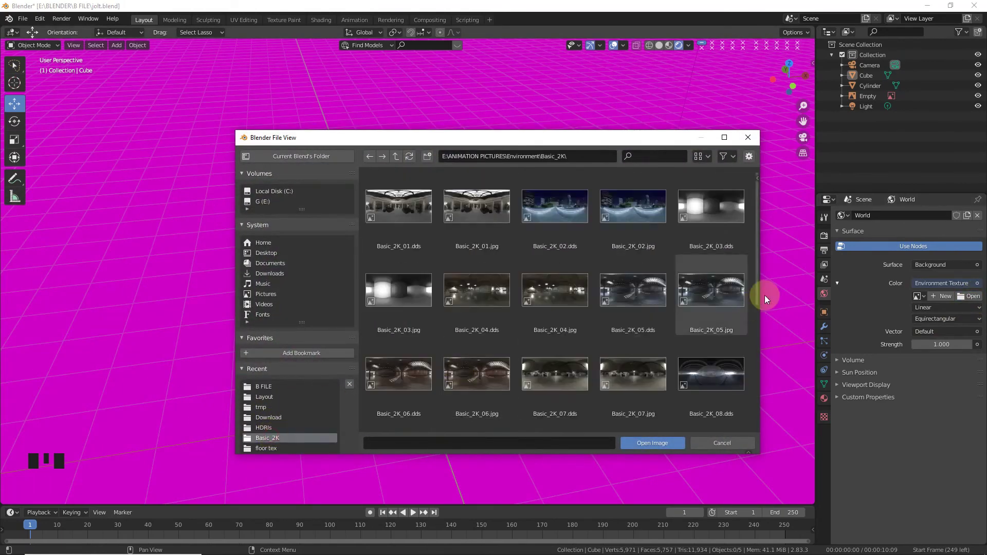
pyautogui.scroll(-3)
pyautogui.scroll(-3)
pyautogui.scroll(-3)
pyautogui.moveTo(823, 242); pyautogui.dragTo(839, 313)
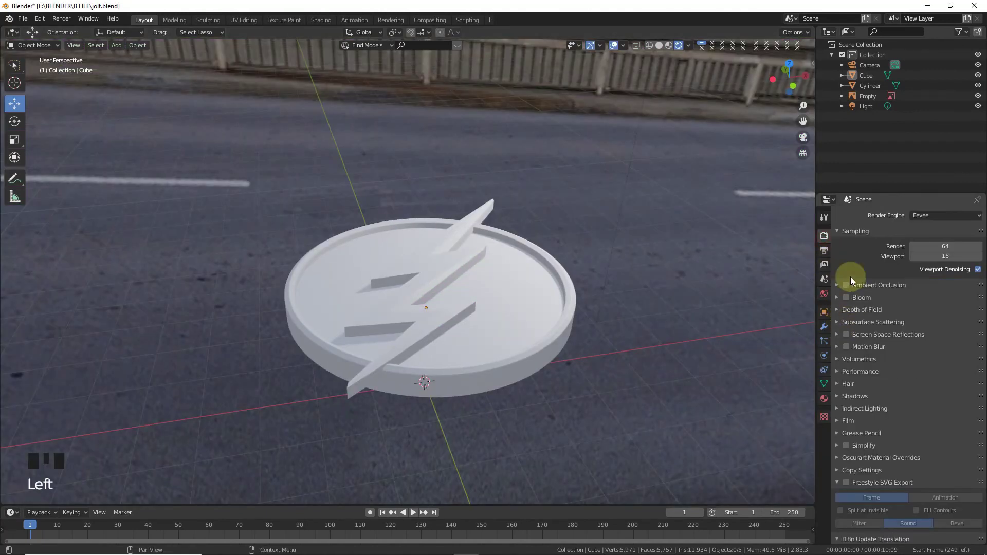
# Enable Ambient Occlusion, Bloom and Screen Space Reflections in Eevee render settings.
pyautogui.moveTo(856, 417); pyautogui.dragTo(936, 442)
pyautogui.moveTo(846, 424); pyautogui.dragTo(844, 290)
pyautogui.moveTo(839, 287); pyautogui.dragTo(811, 281)
pyautogui.moveTo(838, 320); pyautogui.dragTo(843, 338)
pyautogui.click(844, 337)
pyautogui.moveTo(958, 365); pyautogui.dragTo(472, 318)
# Select Material.001 on the base's rim and open its Base Color picker for red.
pyautogui.scroll(3)
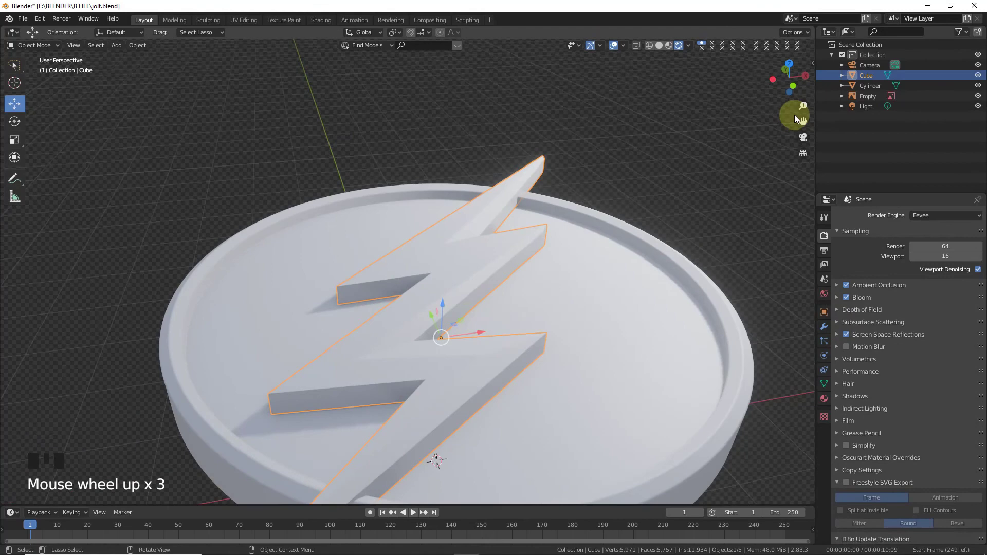
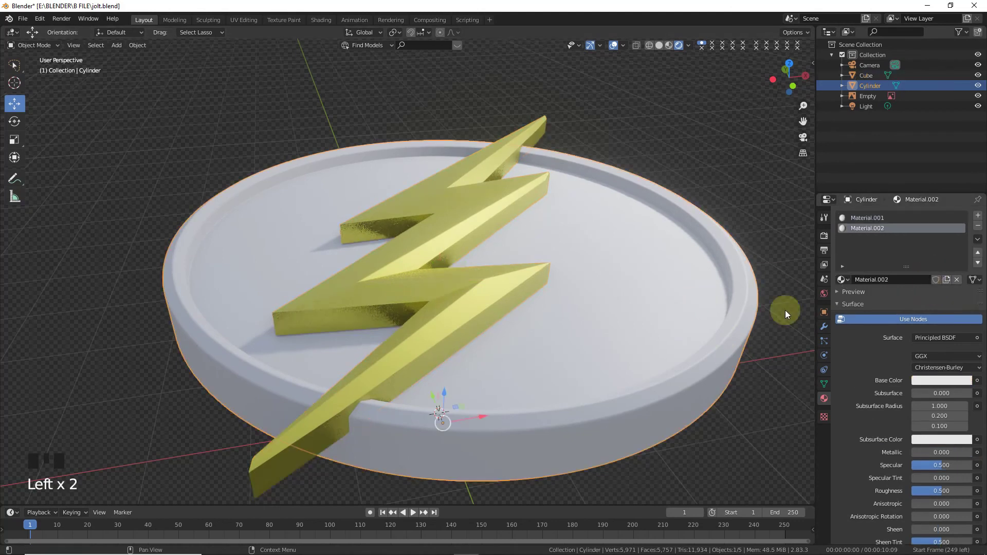
pyautogui.click(972, 395)
pyautogui.click(960, 391)
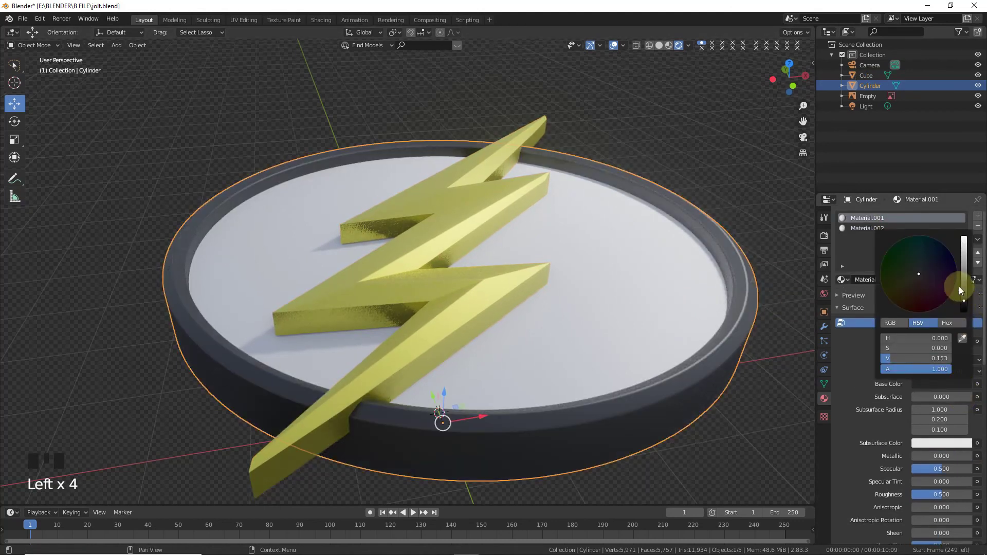
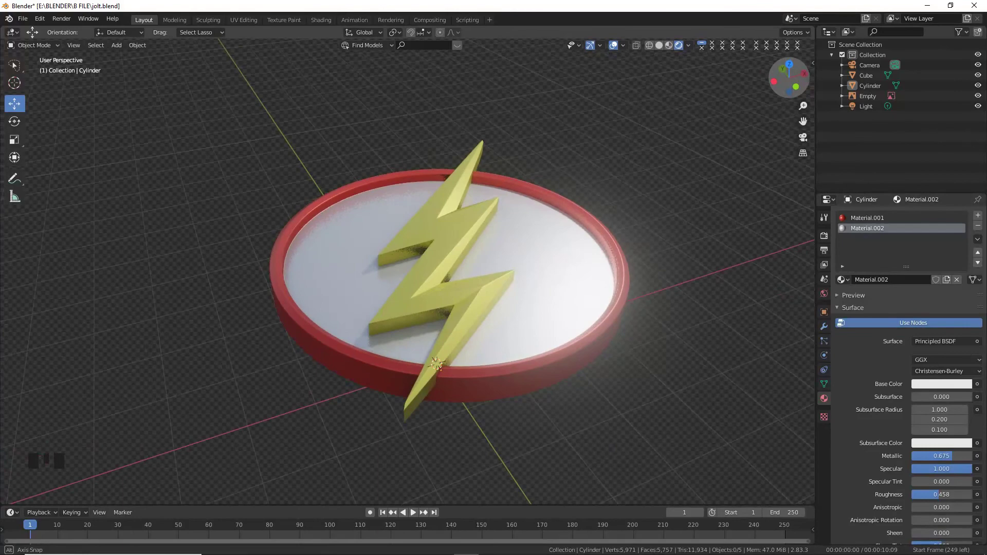
# Add a plane, scale it up large and start moving it beneath the emblem.
pyautogui.press('shift+a')
pyautogui.press('s')
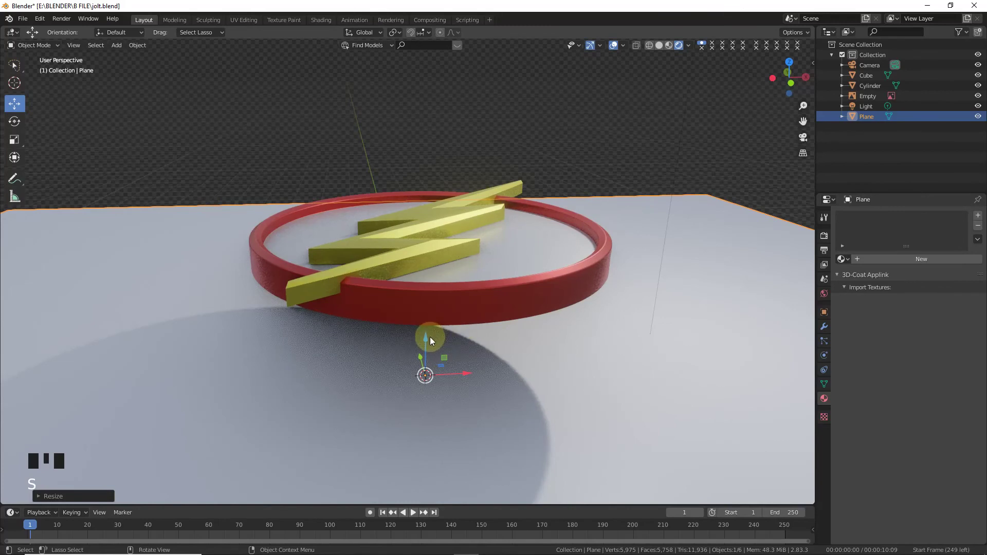
pyautogui.click(431, 317)
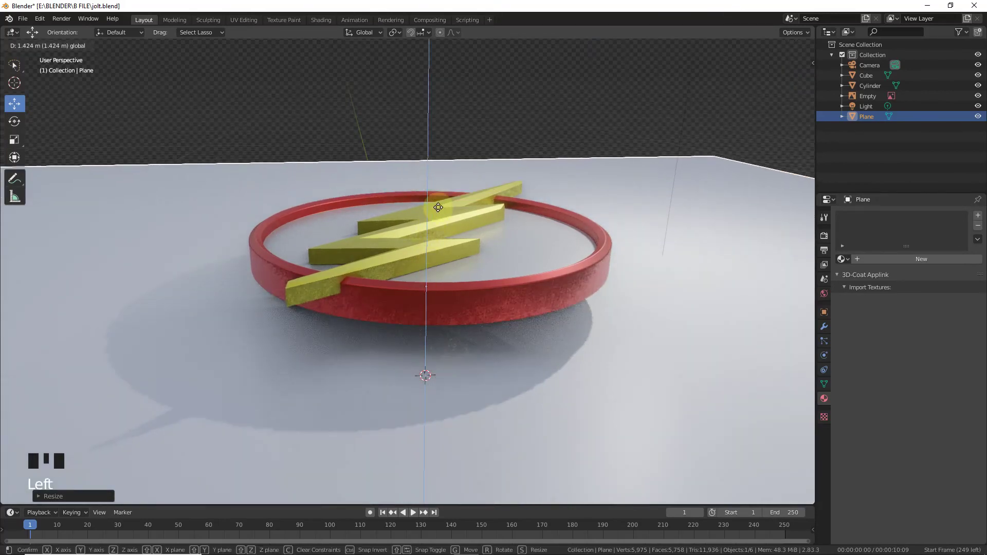